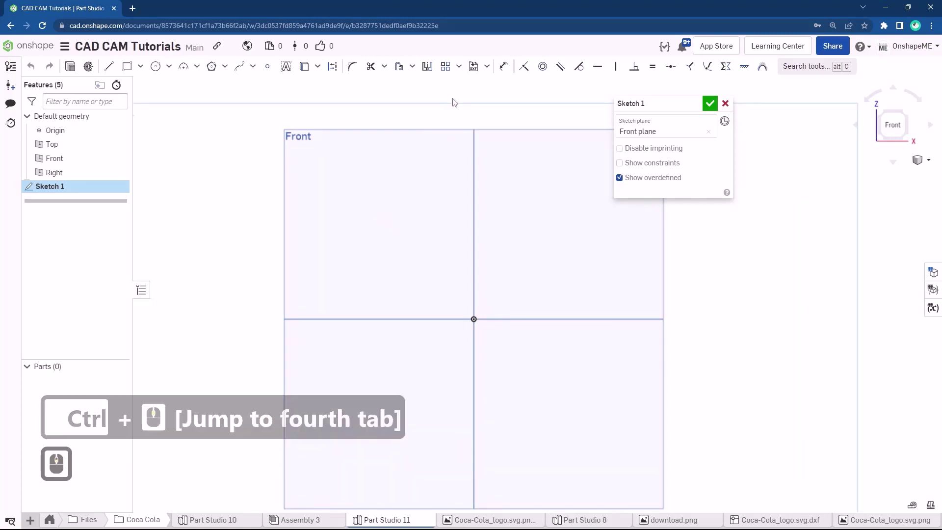
- Insert Coca-Cola_logo.svg.png into Sketch 1 and place its image rectangle on the Front plane
click(492, 67)
click(492, 105)
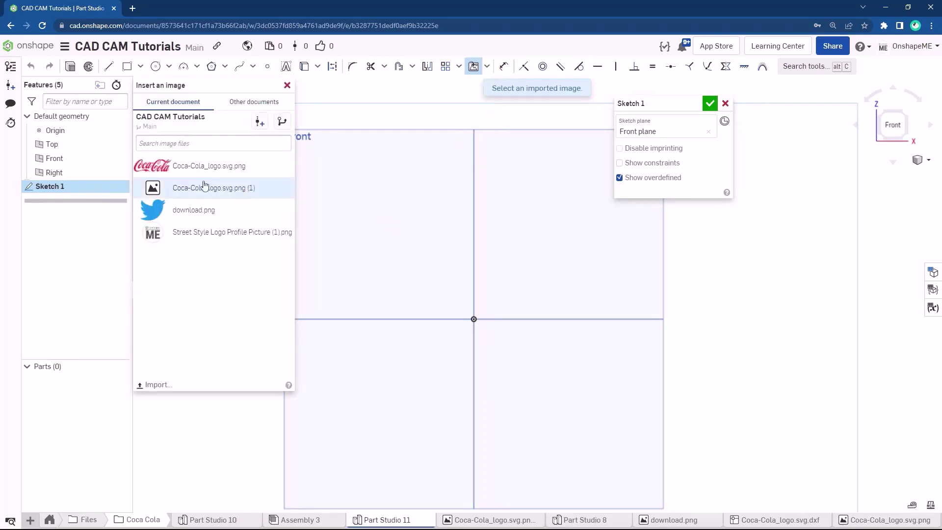
click(205, 169)
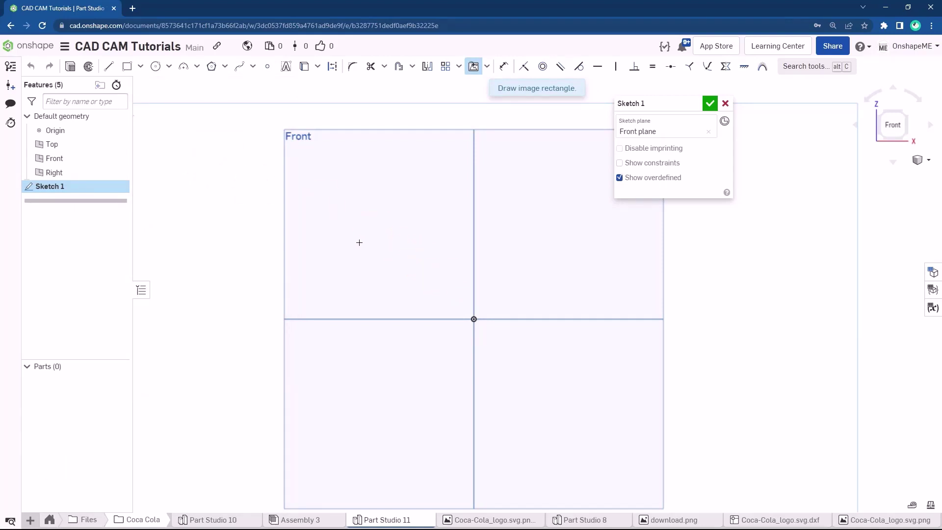
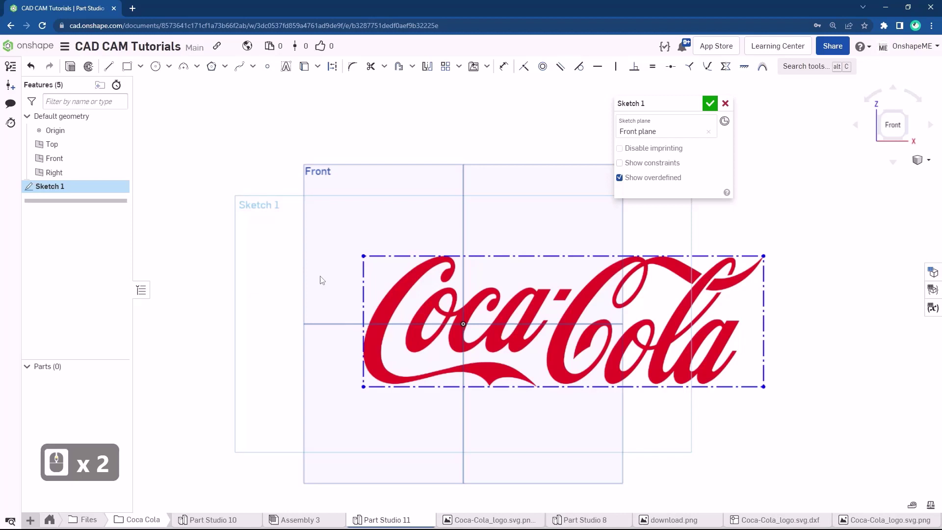
text(wws)
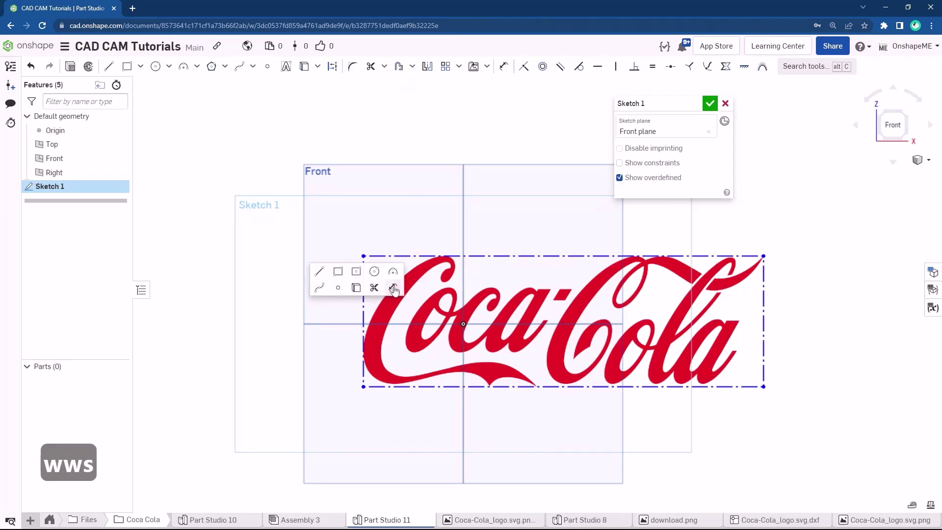
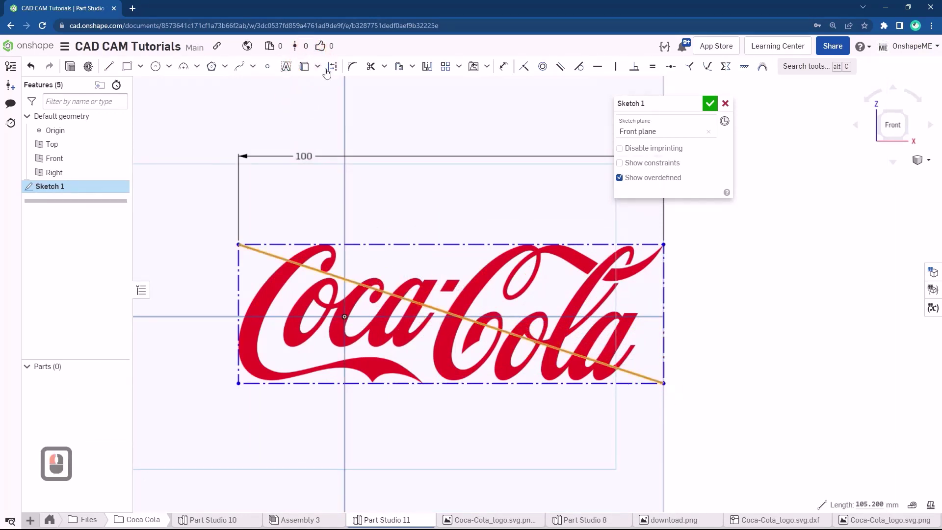
- Drag the logo into view and mark the midpoint of its diagonal construction line
drag(377, 117, 442, 90)
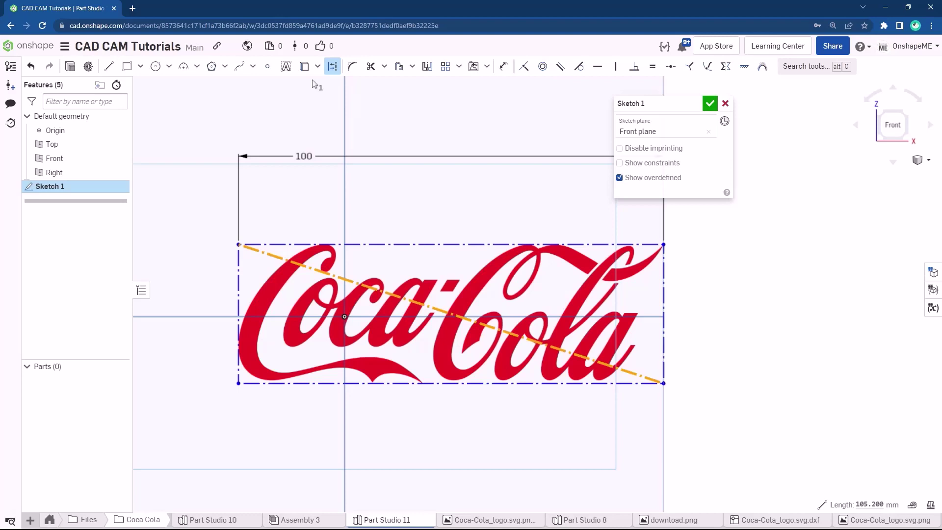
click(273, 68)
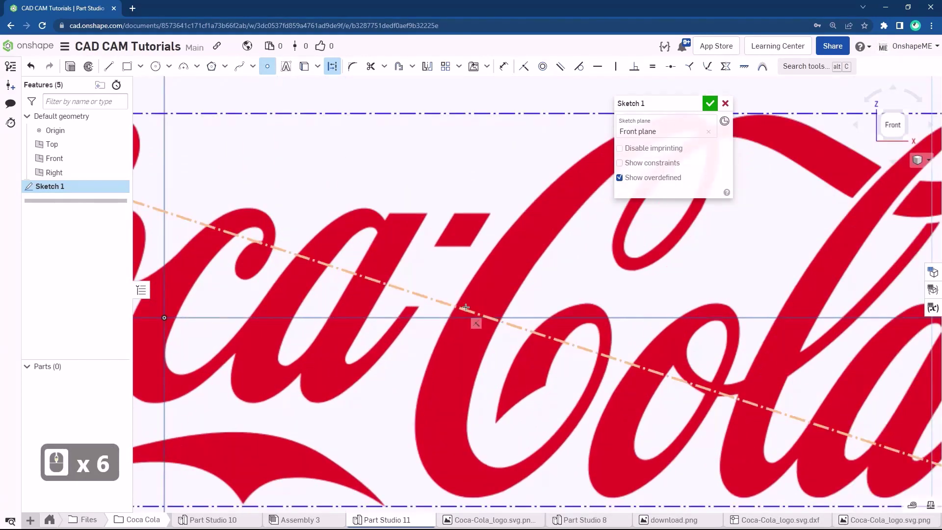
click(727, 118)
key(Escape)
- Constrain the logo diagonal's midpoint to the sketch origin so the 100 mm image is fully defined
click(466, 319)
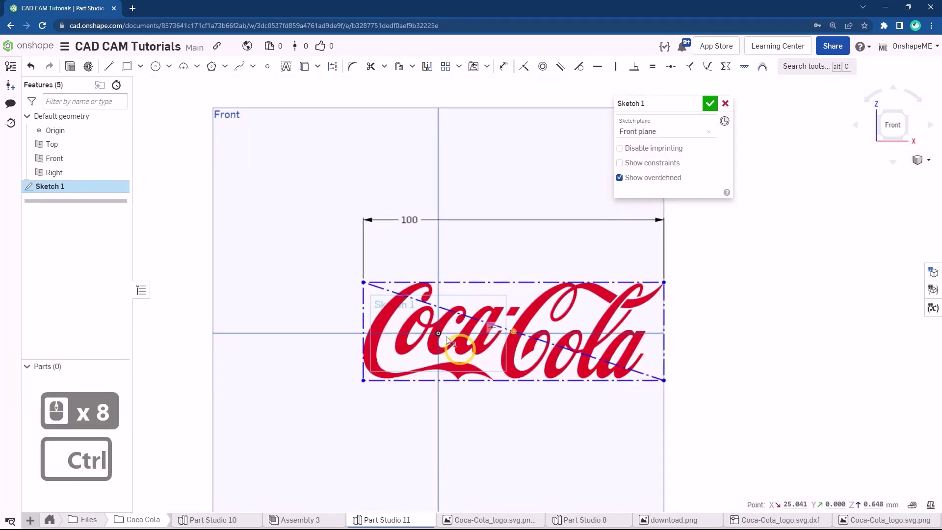
click(434, 334)
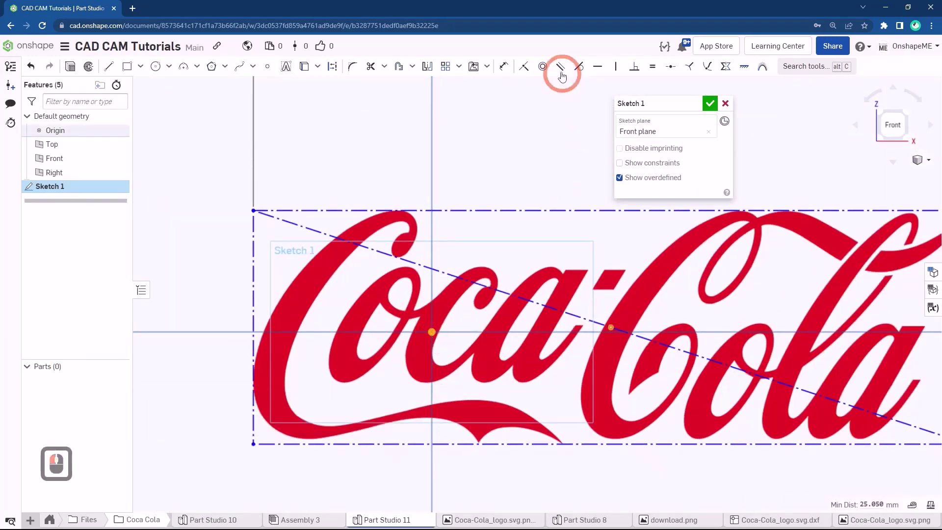
click(528, 65)
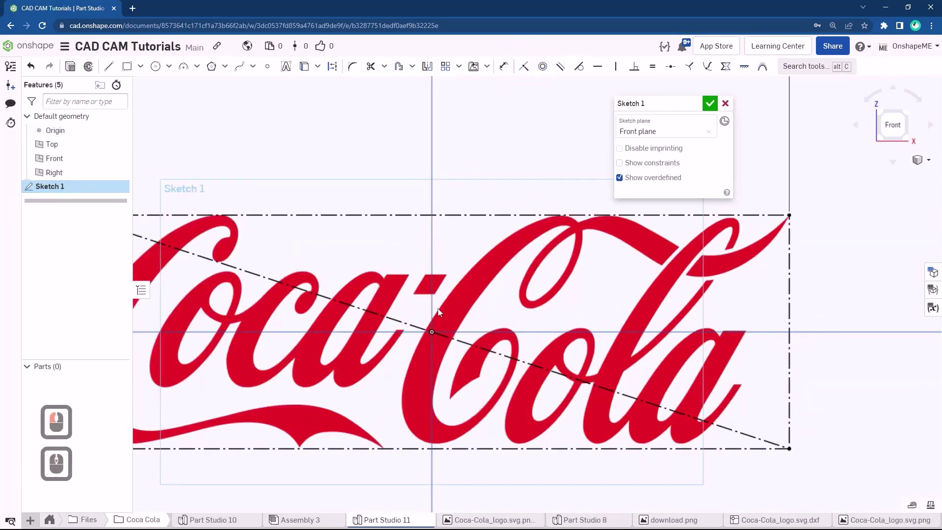
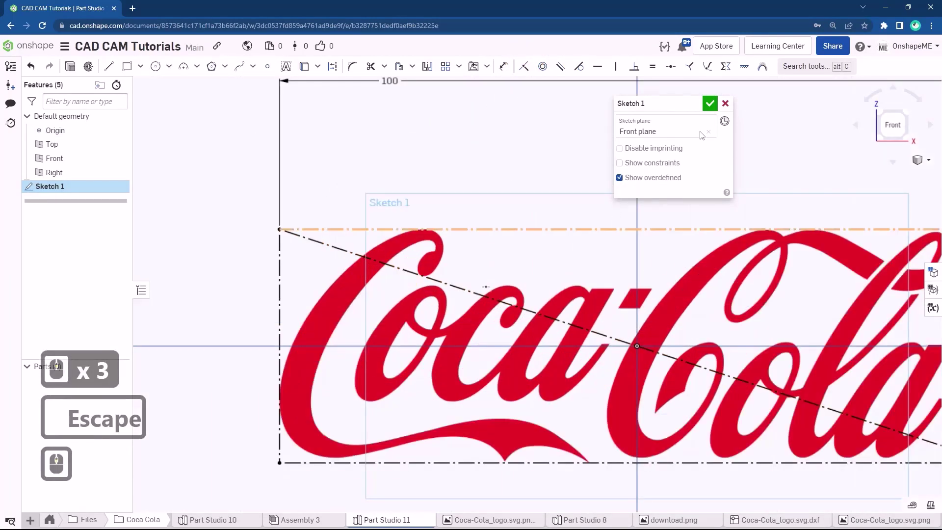
click(259, 69)
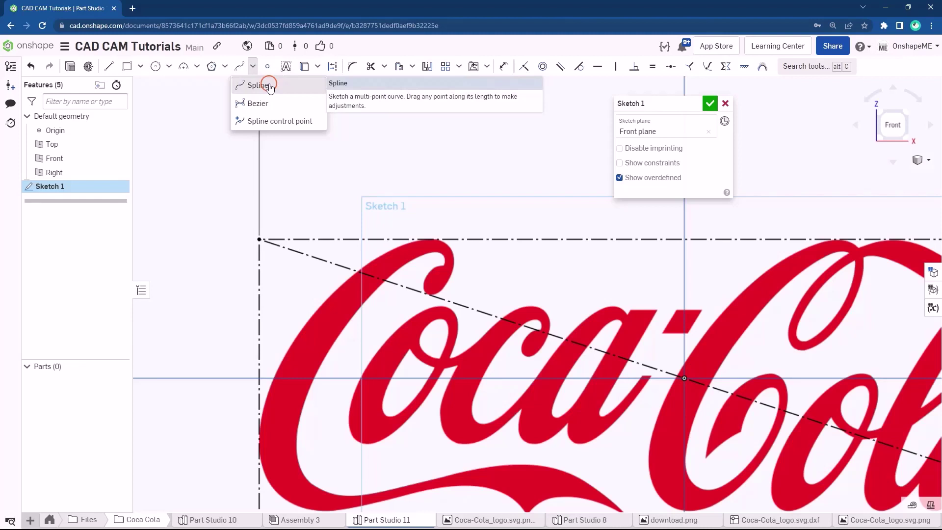
- Trace the Coca-Cola lettering with splines and accept Sketch 1
click(271, 86)
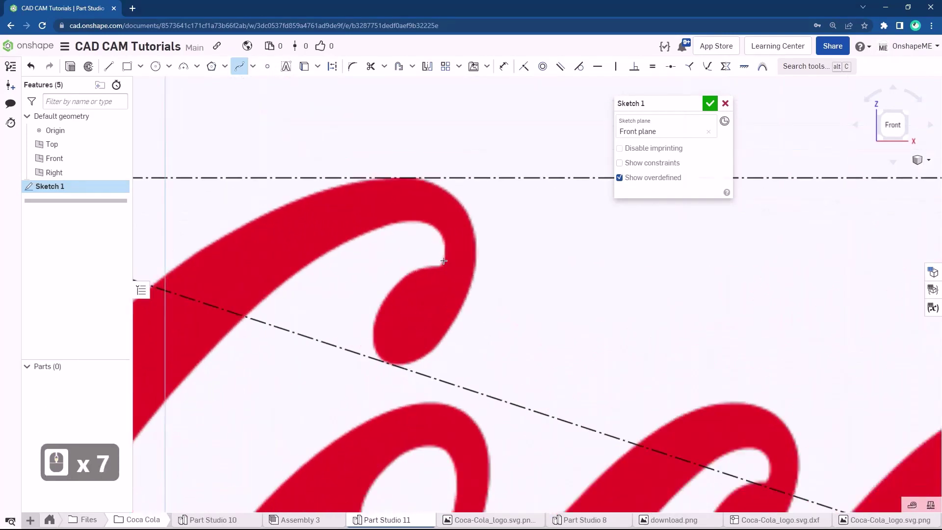
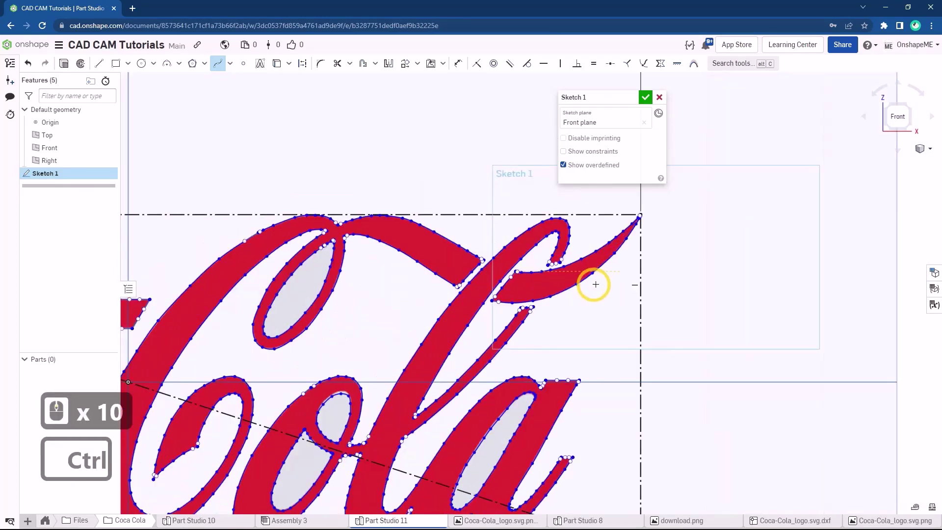
click(653, 94)
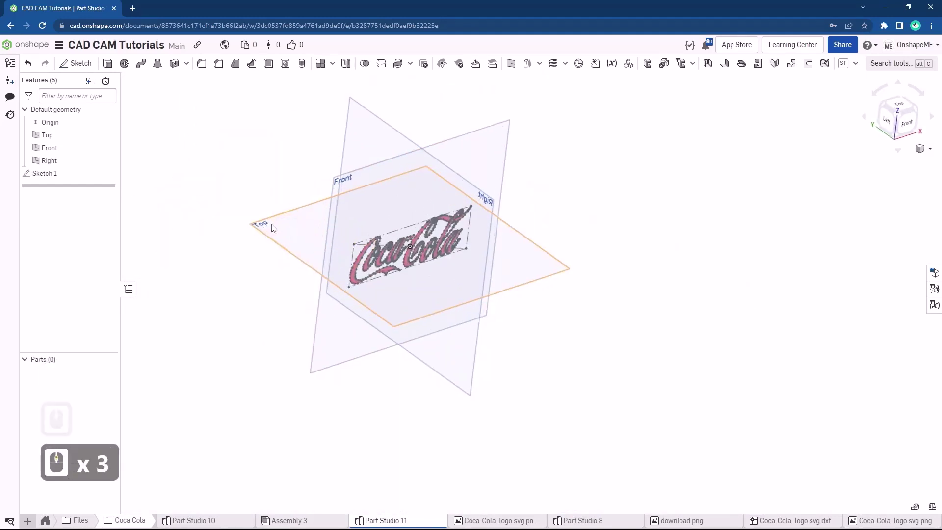
- Start Sketch 2 on the Top plane viewed normal-to, with the Circle tool active
scroll(up, 3)
click(272, 227)
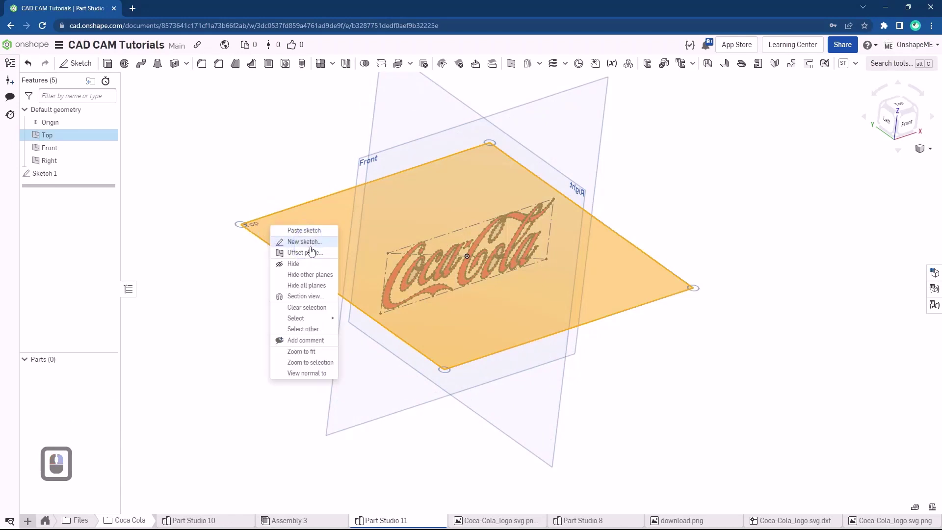
click(315, 243)
key(n)
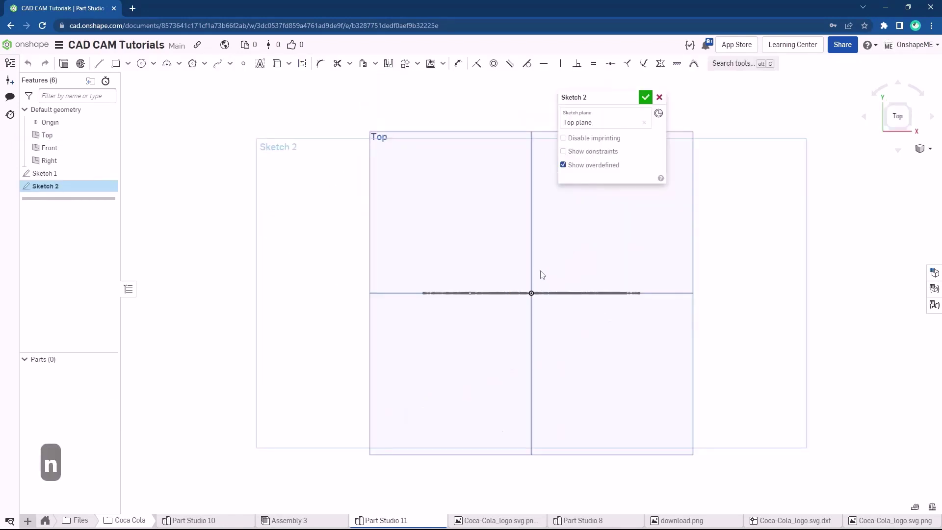
key(s)
- Draw a circle above the origin and make its edge tangent to the origin
click(514, 223)
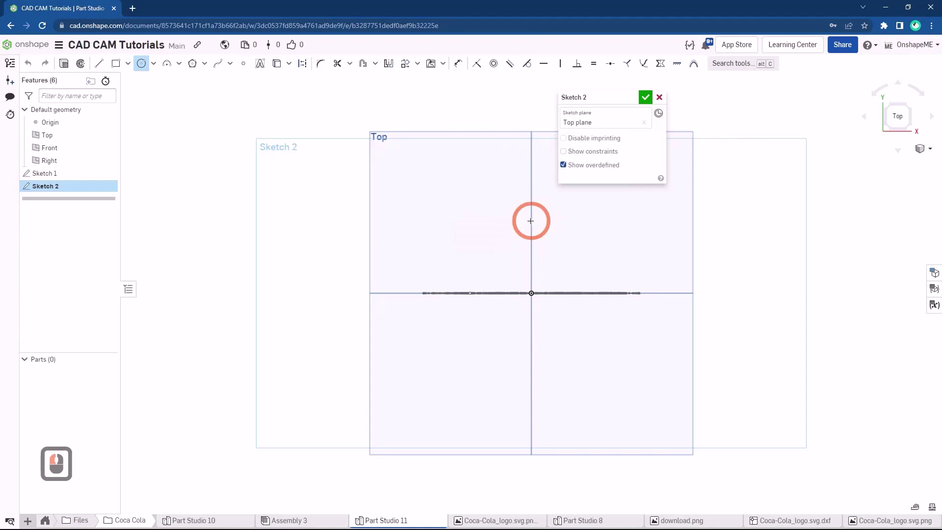
click(530, 223)
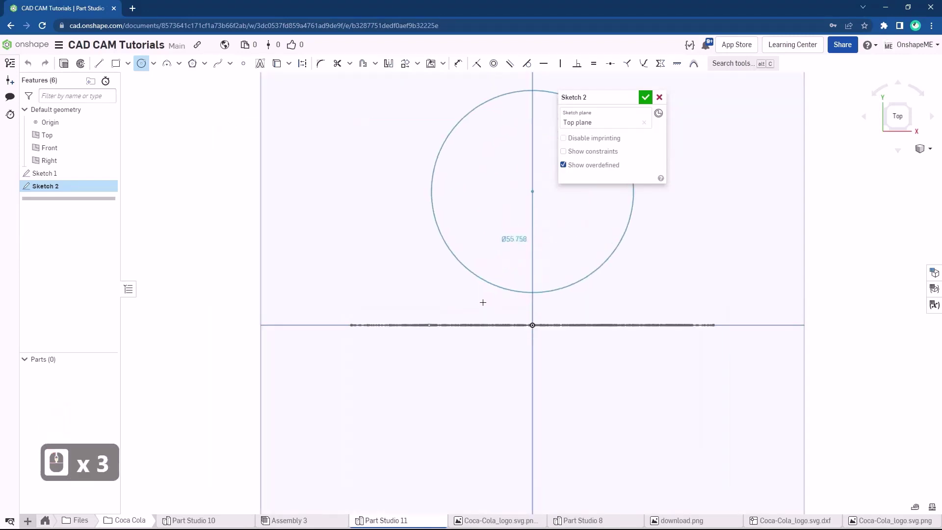
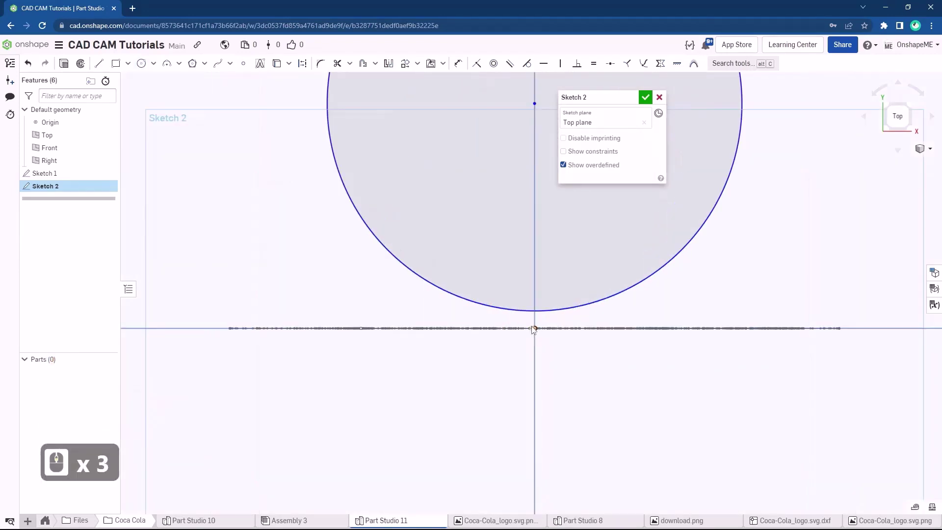
click(544, 324)
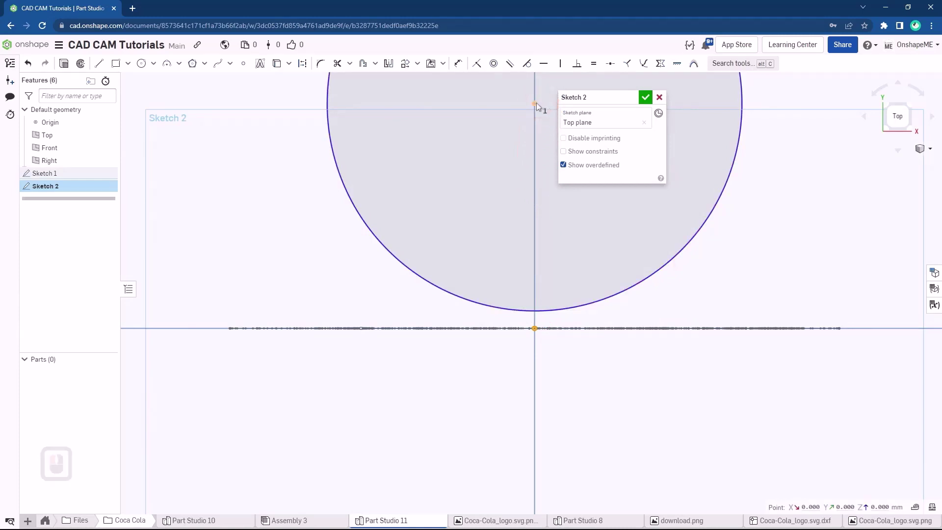
click(553, 312)
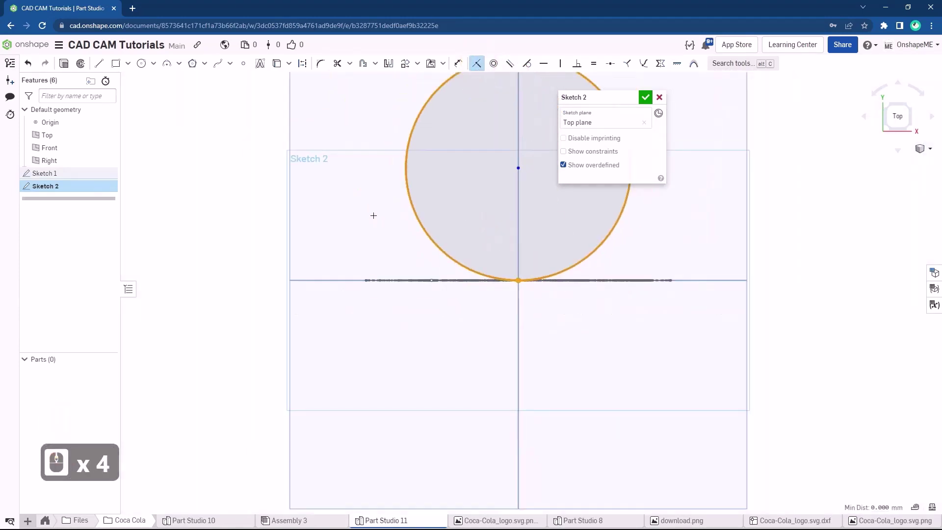
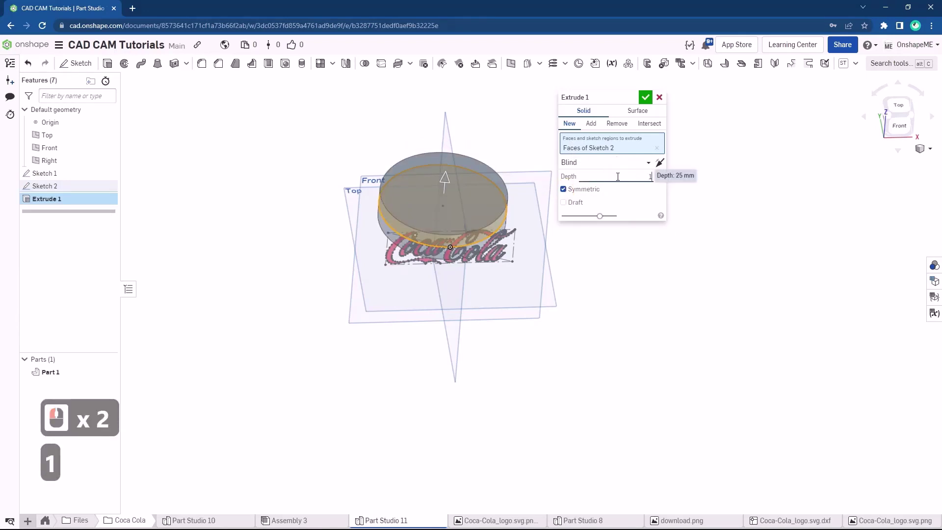
- Extrude the circle symmetrically 100 mm to form a solid cylinder
text(10)
key(Return)
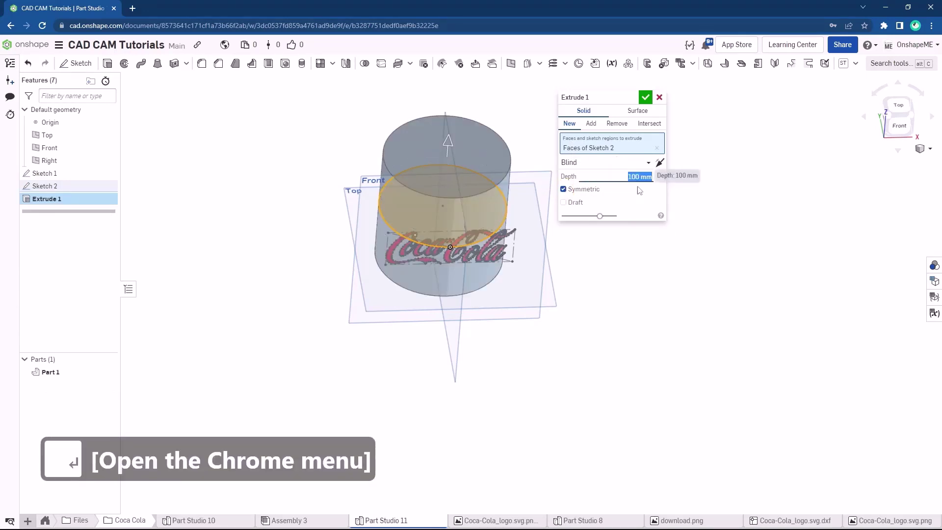
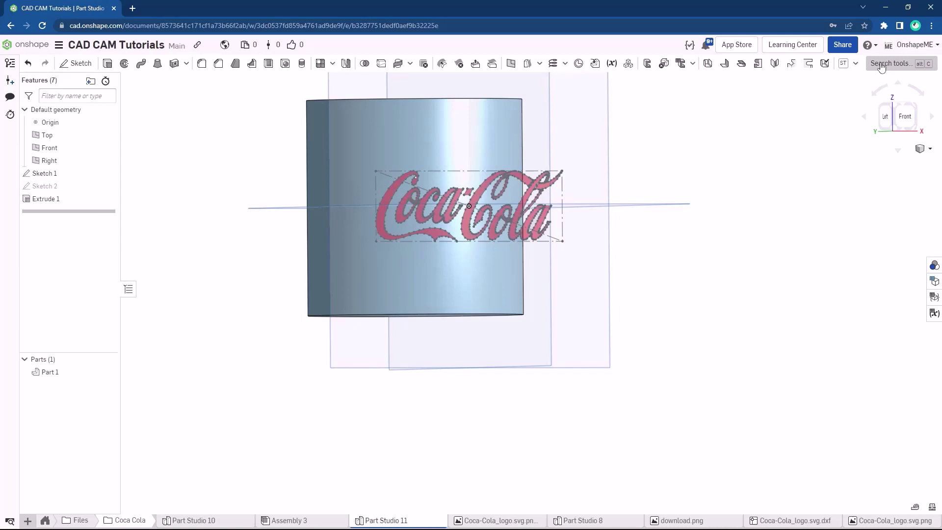
- Wrap the Sketch 1 logo faces onto the cylinder face as 5 mm thick new solid letters
click(885, 67)
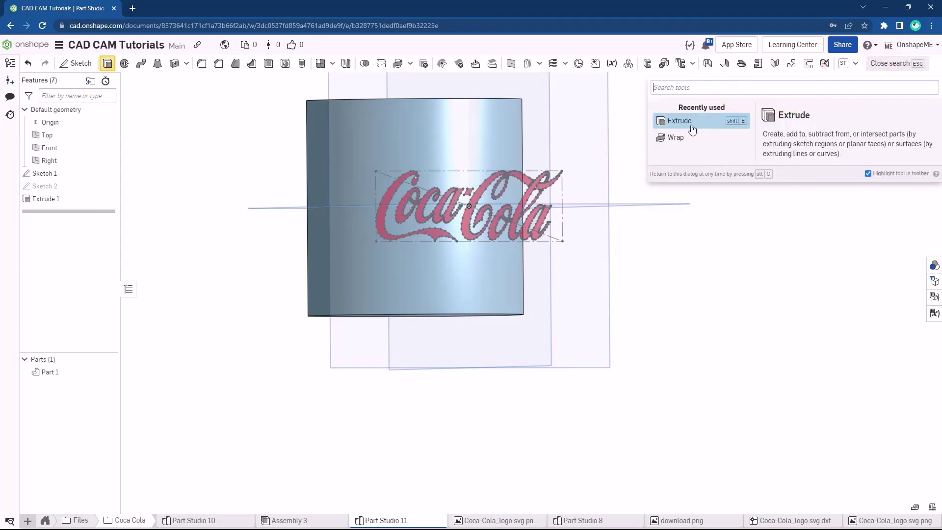
text(wra)
click(680, 114)
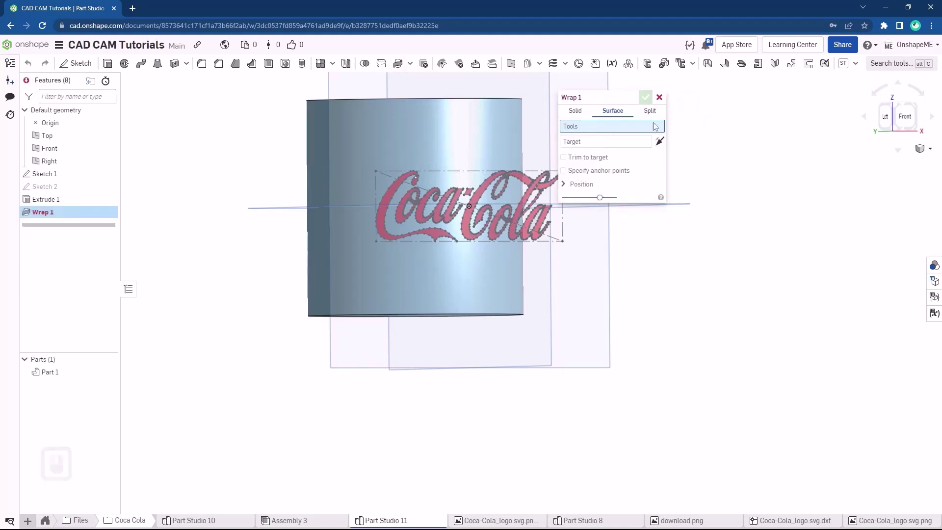
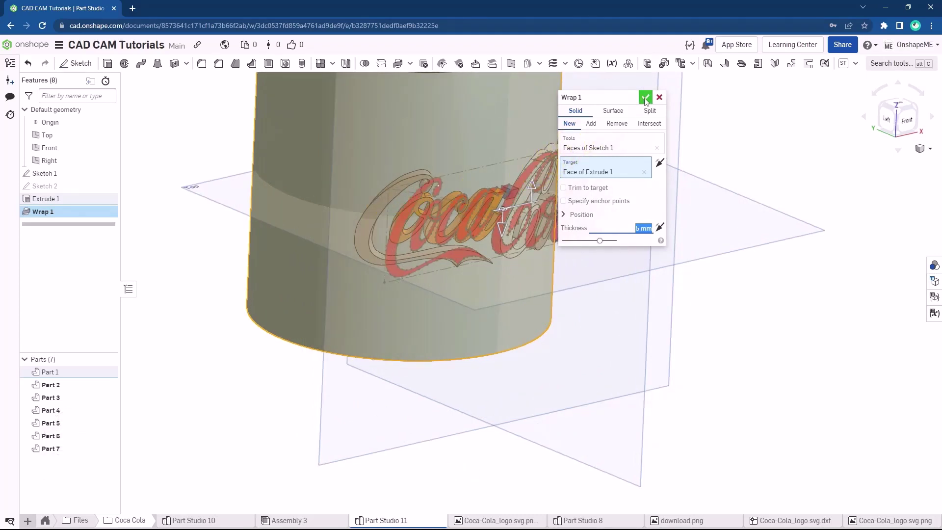
click(649, 99)
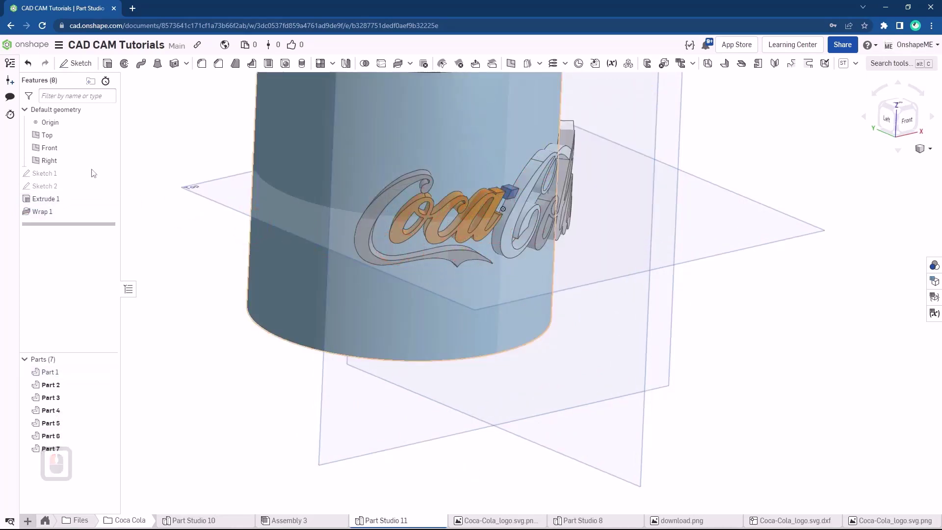
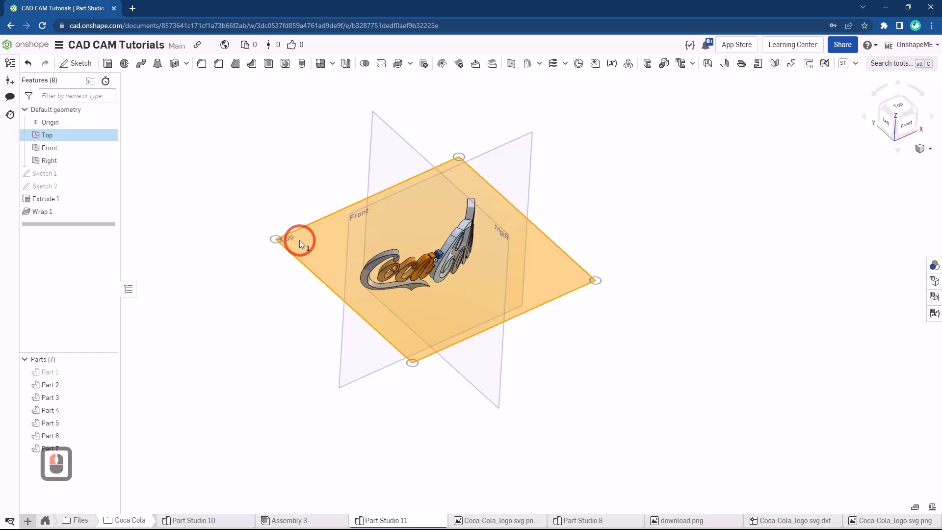
- Hide the cylinder and start Sketch 3 on the Top plane viewed normal-to
drag(303, 243, 333, 261)
drag(331, 263, 358, 273)
key(n)
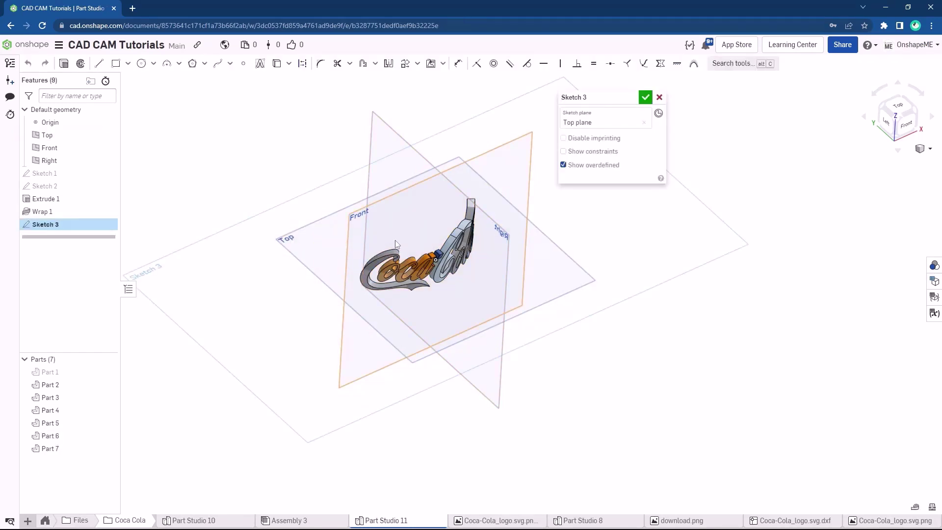
key(n)
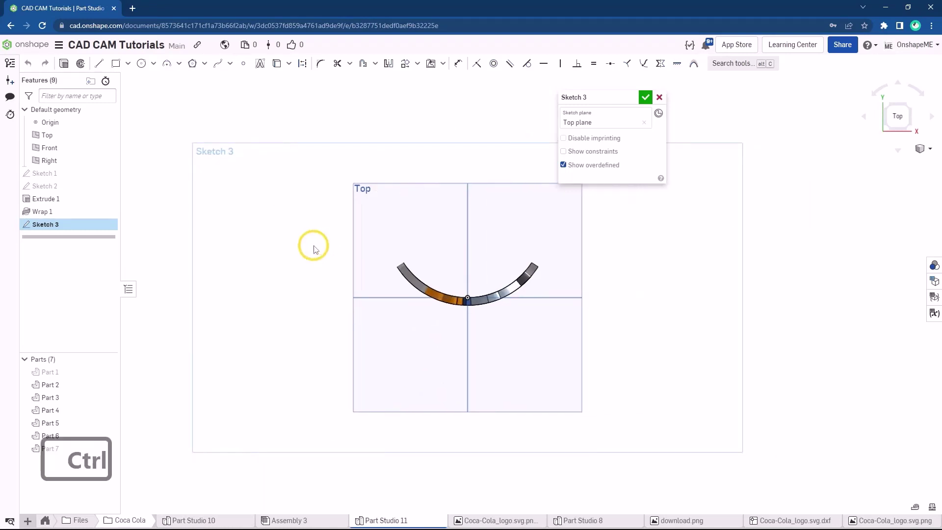
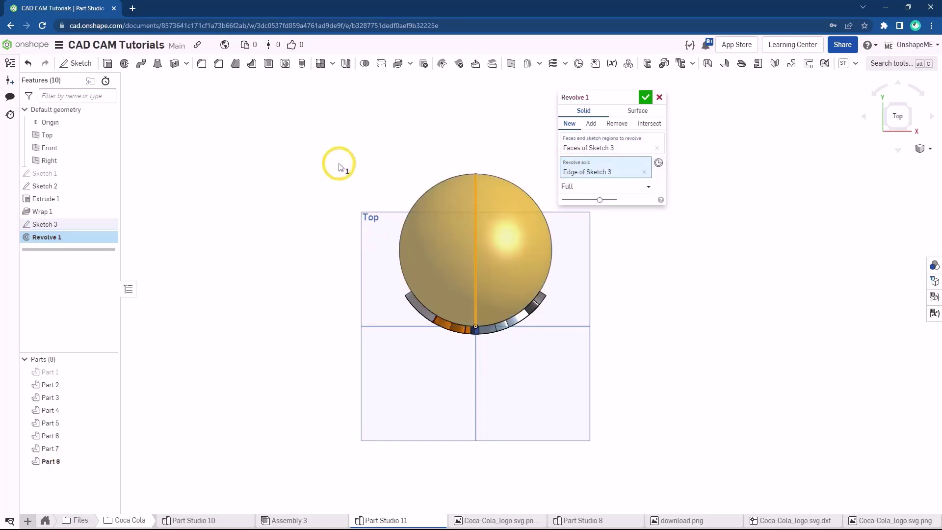
- Accept Revolve 1 to create the full solid sphere behind the wrapped logo
click(644, 103)
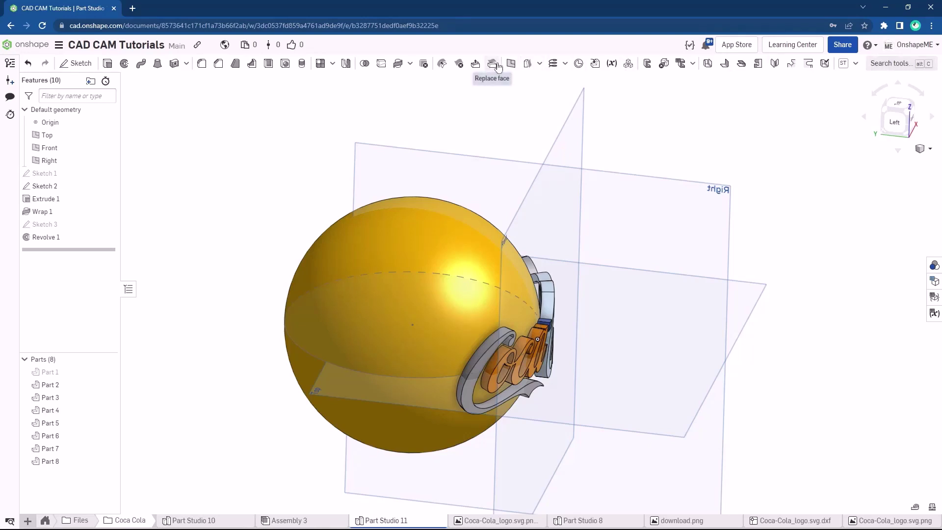
- Start Replace face and select the first letters' inner Wrap faces as faces to replace
click(496, 66)
drag(495, 309, 483, 327)
drag(477, 375, 497, 391)
drag(508, 402, 505, 328)
drag(502, 313, 491, 225)
scroll(up, 3)
click(492, 219)
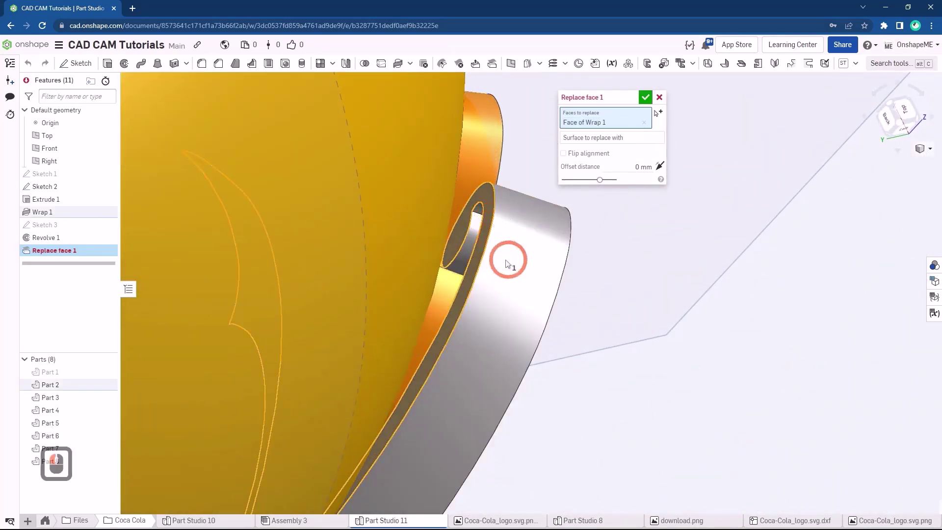
middle_click(504, 263)
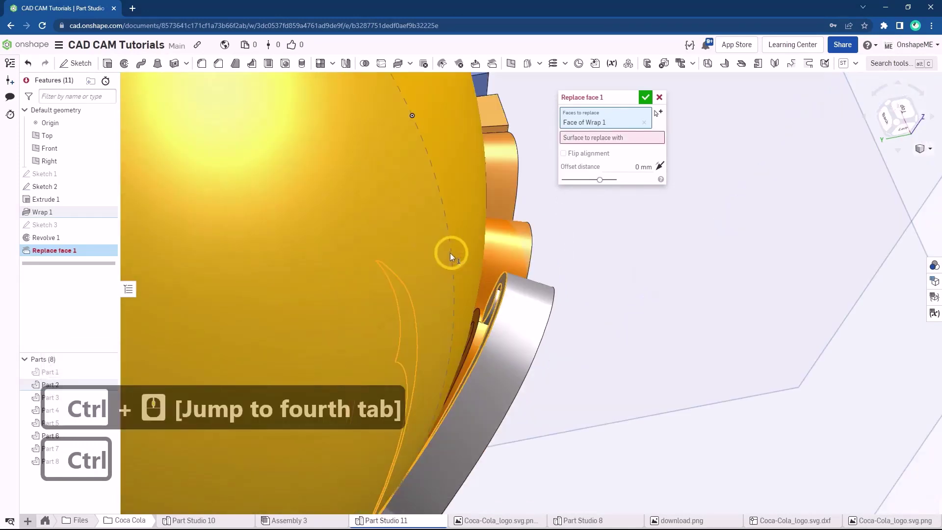
middle_click(456, 256)
drag(519, 238, 478, 239)
scroll(up, 3)
click(479, 240)
- Add the remaining letters' inner faces along the logo to the Replace face selection
drag(481, 240, 466, 199)
scroll(up, 3)
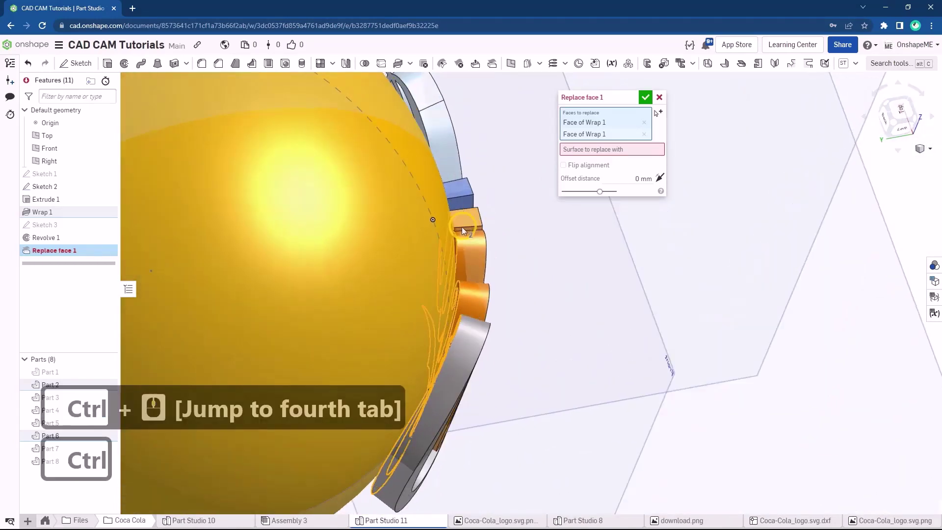
drag(460, 248, 467, 198)
scroll(up, 3)
scroll(up, 3)
scroll(up, 3)
click(467, 244)
scroll(down, 3)
scroll(down, 3)
scroll(down, 3)
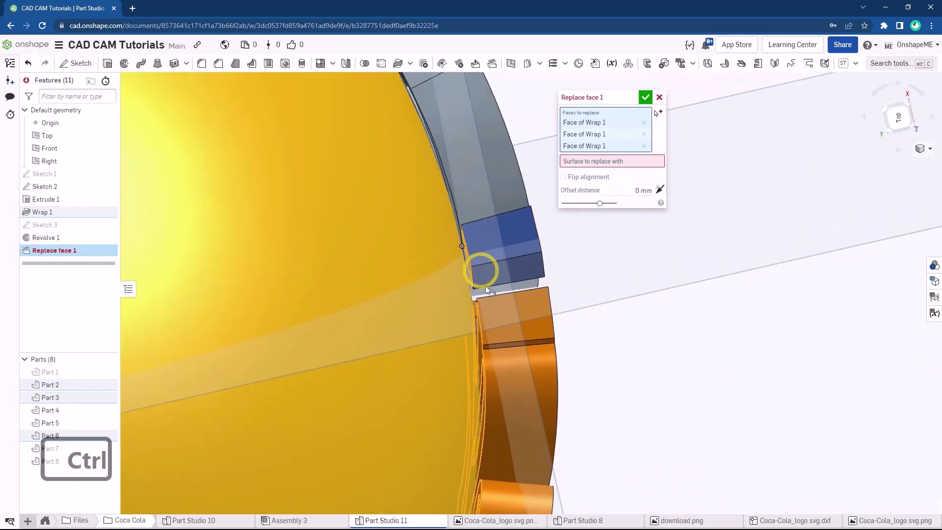
scroll(up, 3)
scroll(down, 3)
scroll(down, 3)
scroll(down, 3)
scroll(down, 3)
right_click(465, 225)
click(467, 237)
right_click(469, 245)
- Add the swash and last letter inner faces, then inspect the logo sitting flush on the sphere
scroll(down, 3)
drag(467, 243, 439, 287)
scroll(up, 3)
drag(417, 266, 413, 218)
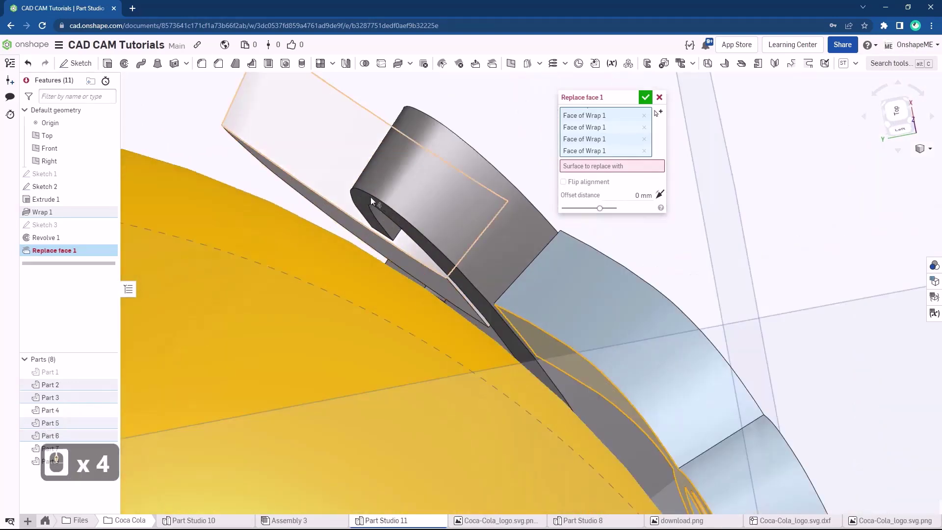
click(370, 200)
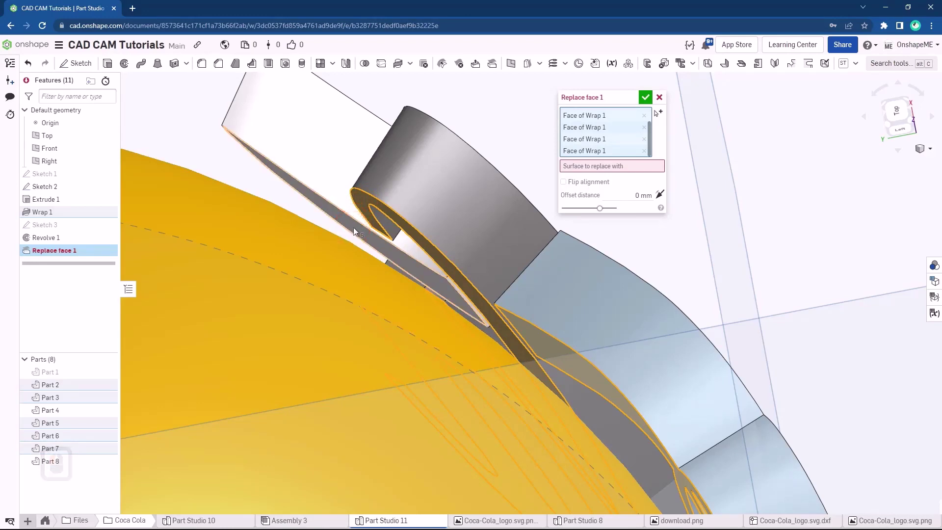
click(360, 231)
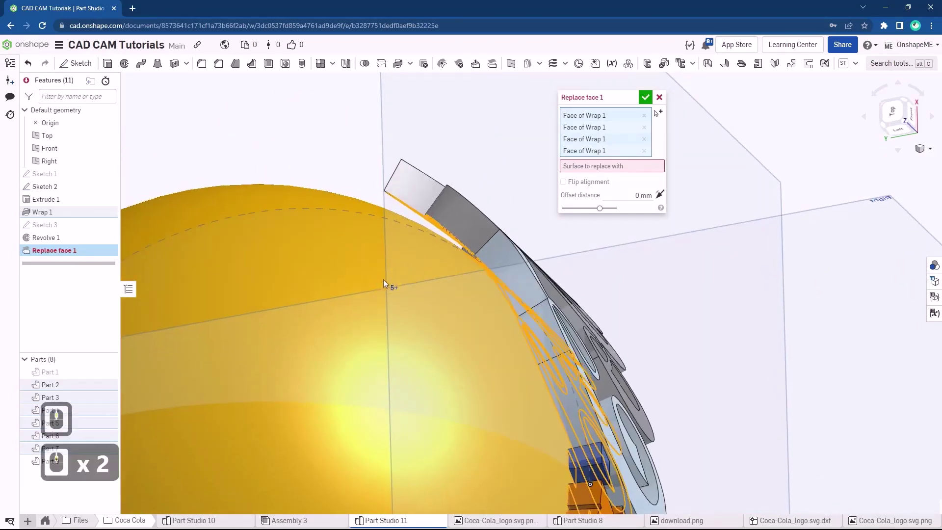
drag(620, 170, 341, 267)
drag(332, 267, 551, 326)
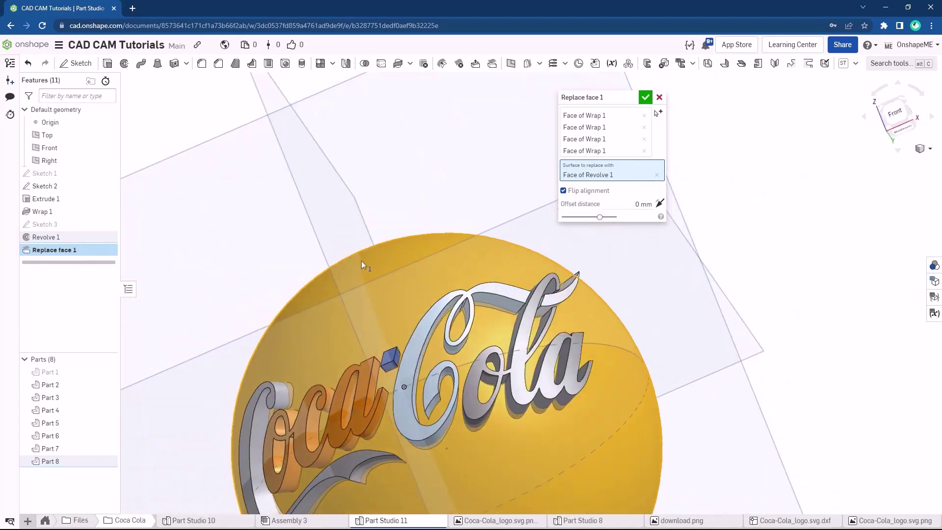
drag(365, 256, 648, 118)
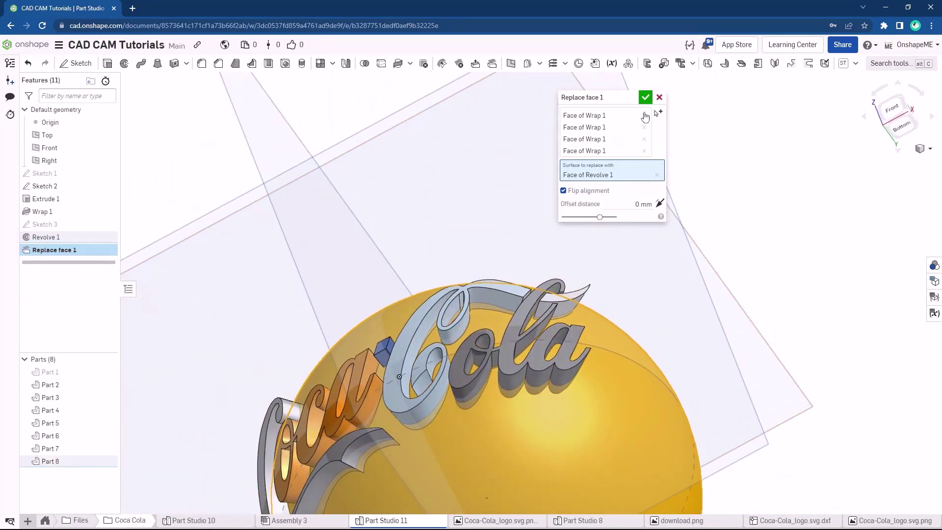
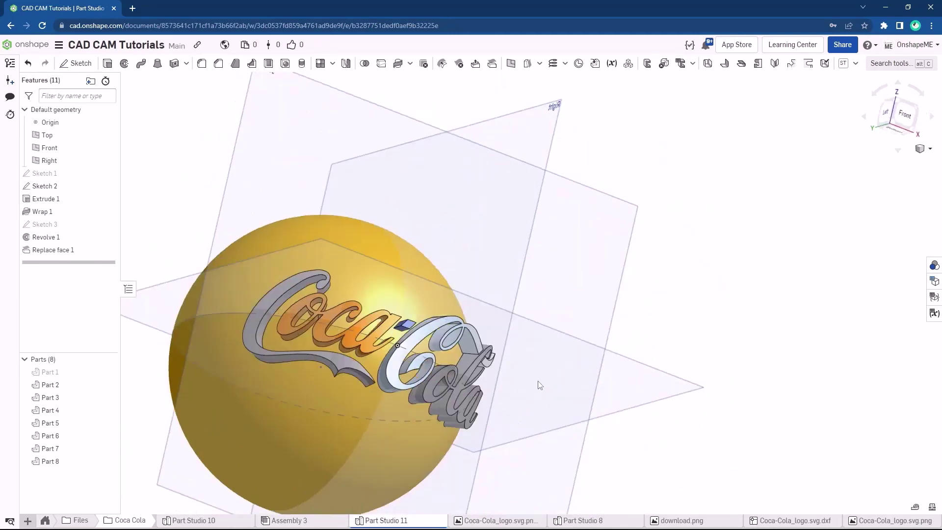
scroll(down, 3)
scroll(up, 3)
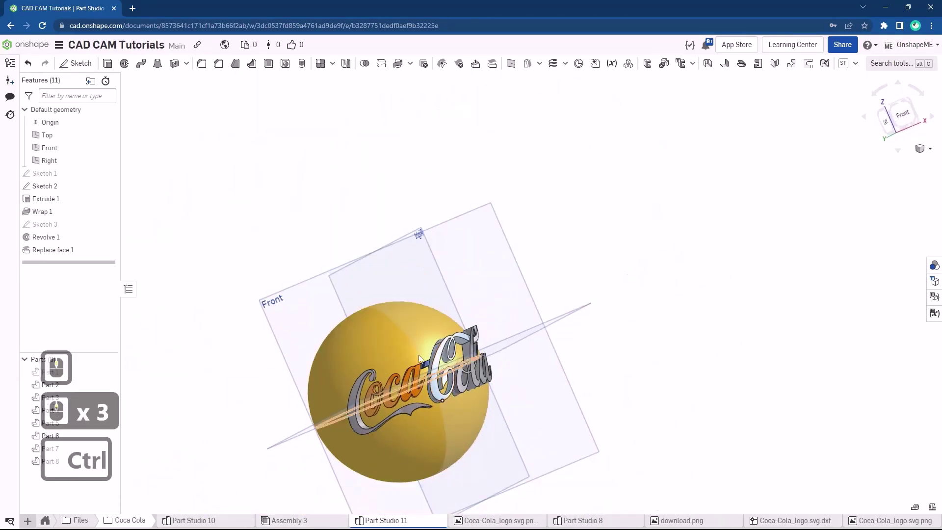
scroll(up, 3)
middle_click(411, 275)
scroll(down, 3)
click(370, 65)
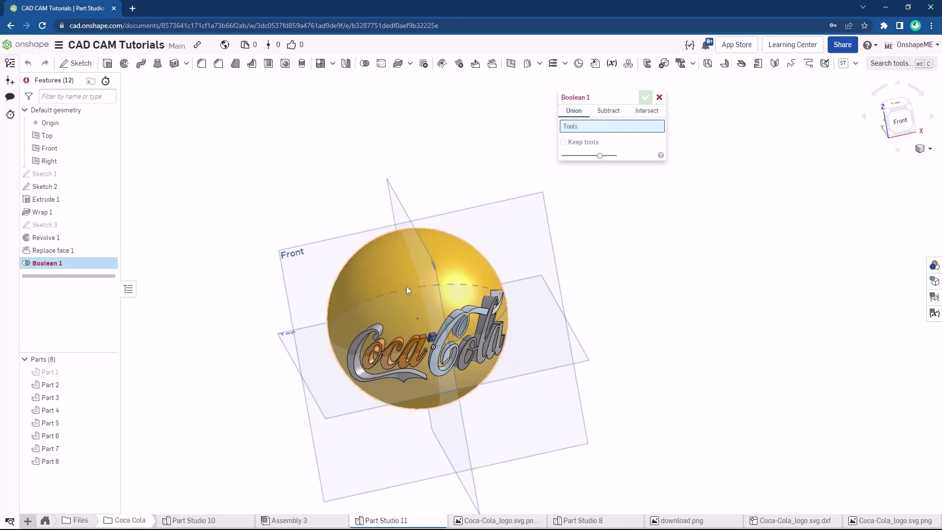
drag(405, 279, 378, 329)
scroll(down, 3)
scroll(down, 3)
drag(347, 353, 374, 367)
drag(363, 372, 476, 355)
drag(472, 352, 498, 338)
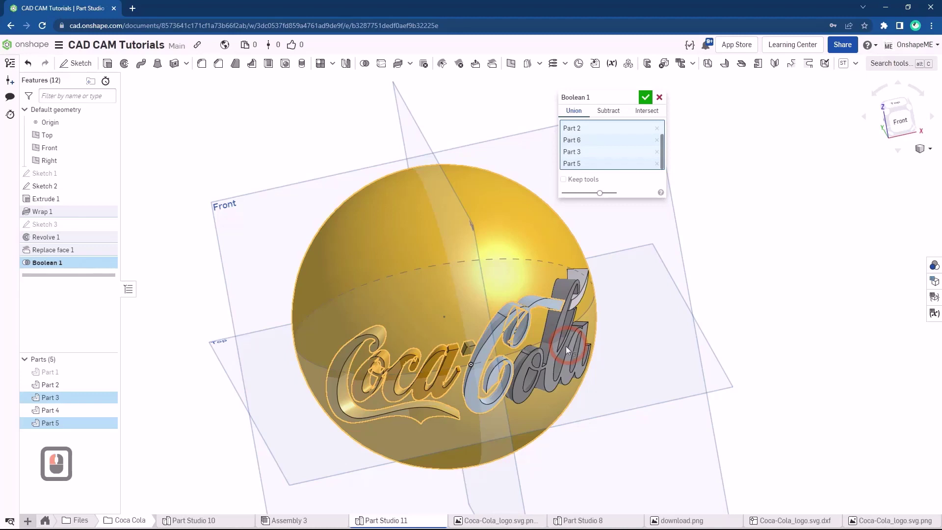
click(553, 368)
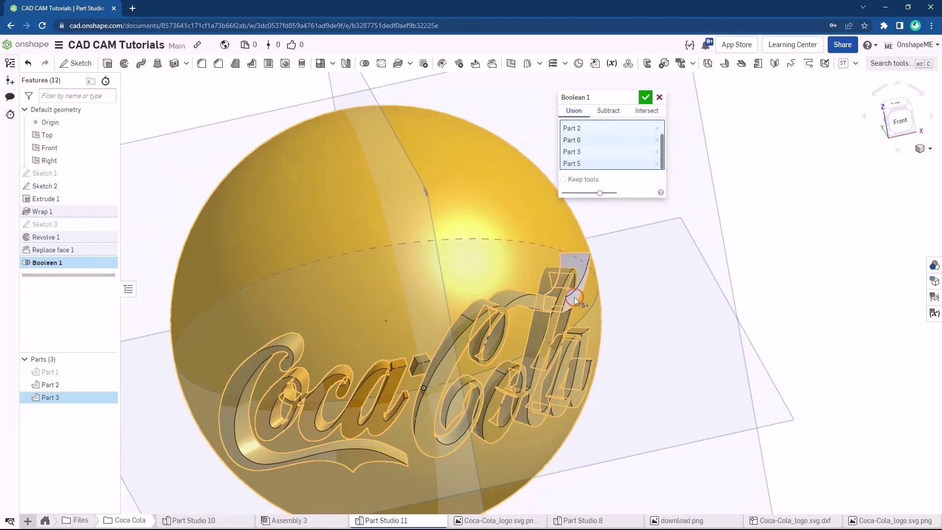
click(577, 300)
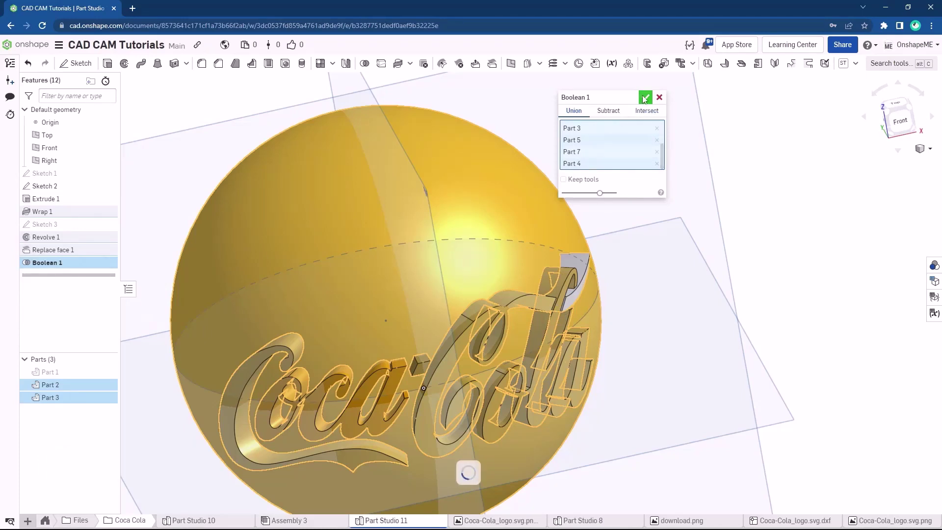
click(647, 102)
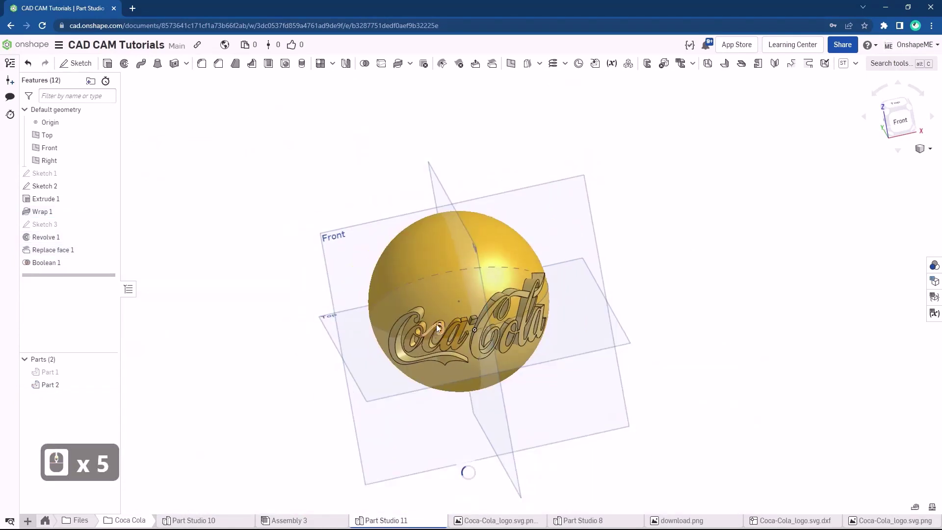
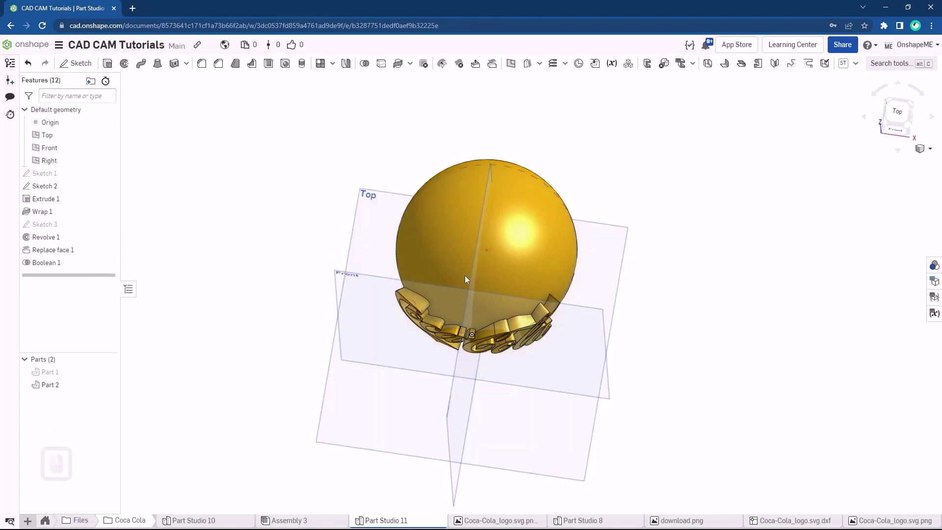
- Start Sketch 4 on the Top plane for the logo-trimming profile
key(n)
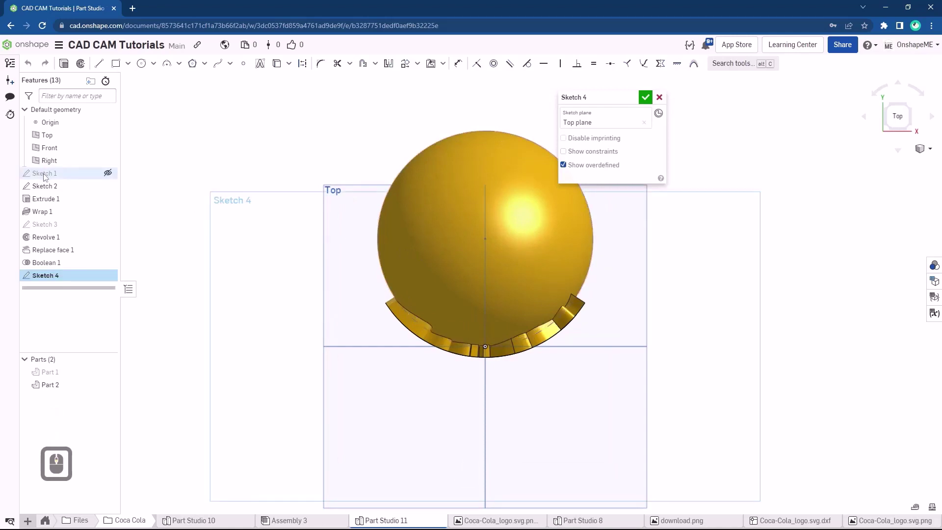
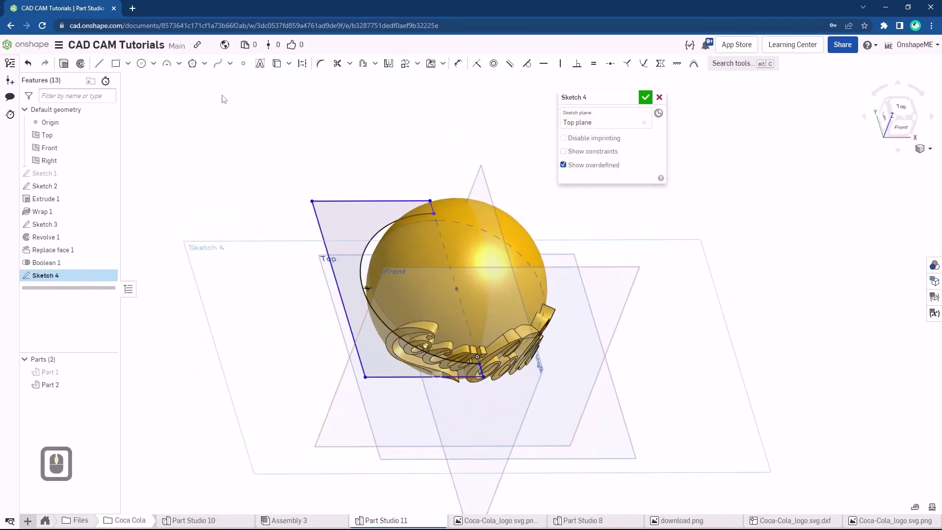
- Revolve-remove the Sketch 4 faces about the Sketch 3 edge, merging with Part 2, as Revolve 2
click(86, 66)
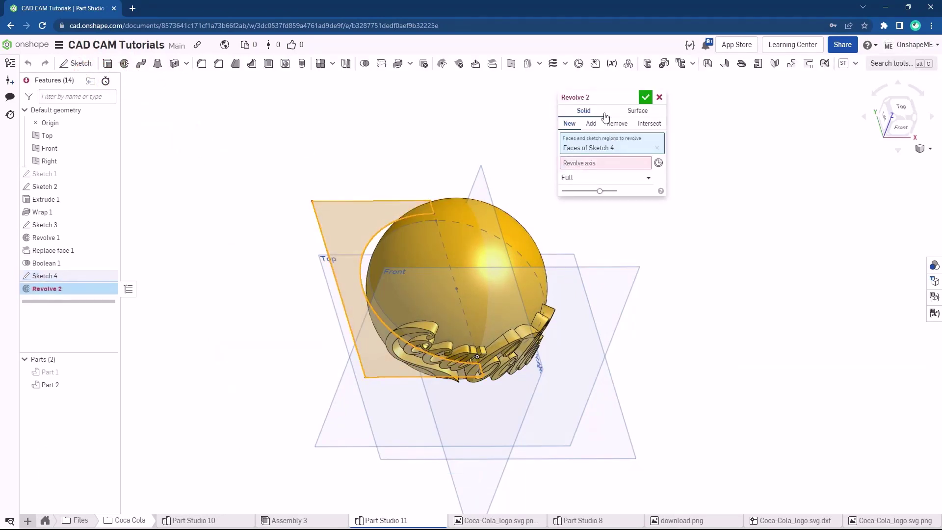
click(619, 125)
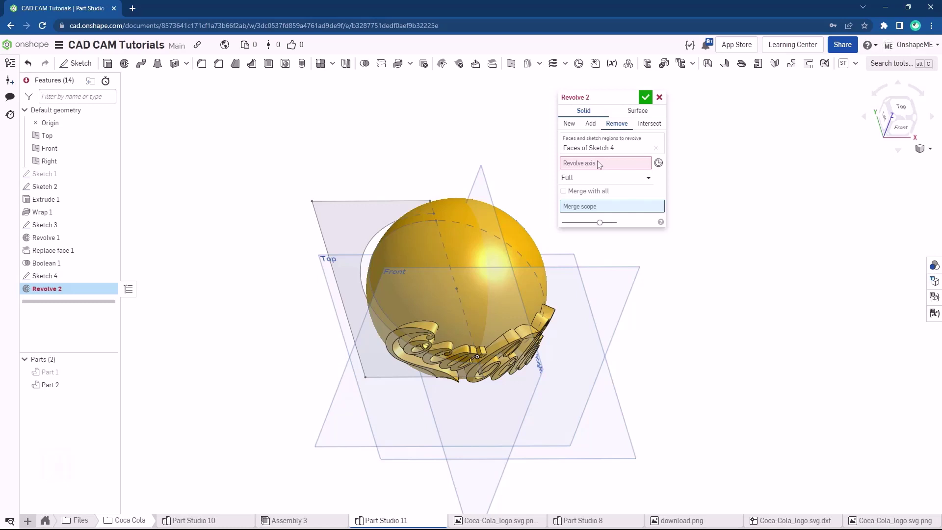
click(601, 166)
click(443, 233)
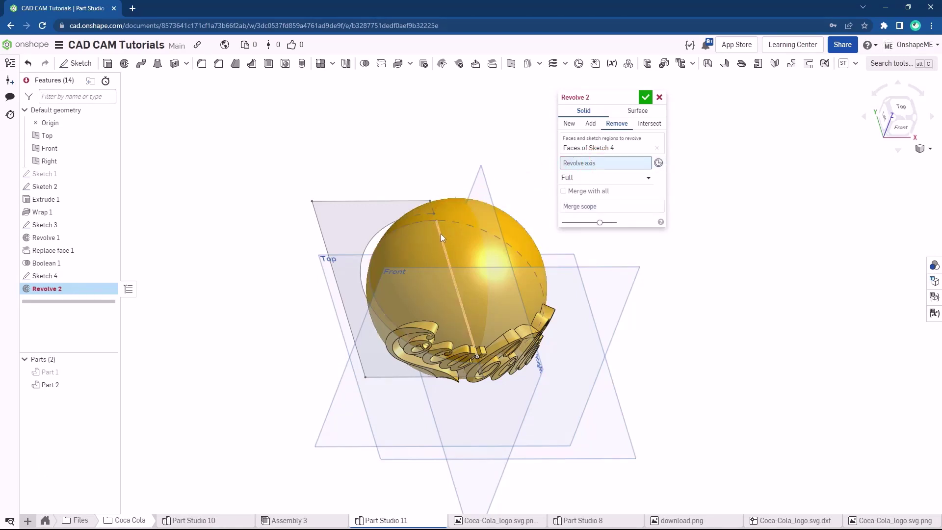
drag(444, 237, 534, 242)
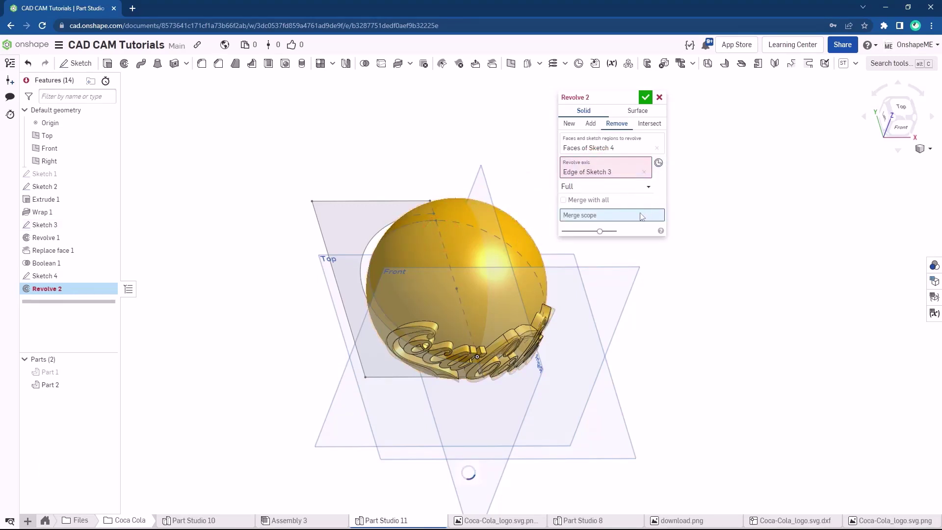
scroll(down, 3)
scroll(down, 3)
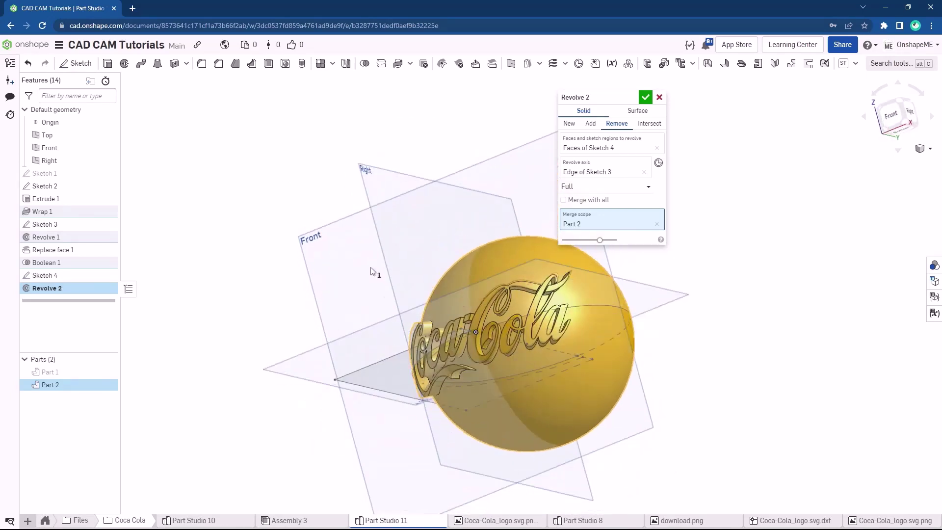
drag(372, 271, 648, 105)
click(648, 105)
scroll(down, 3)
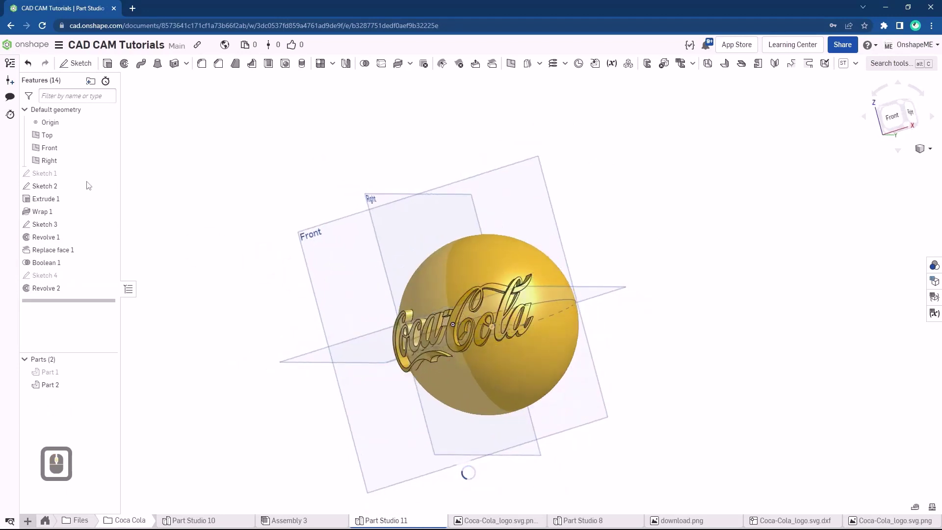
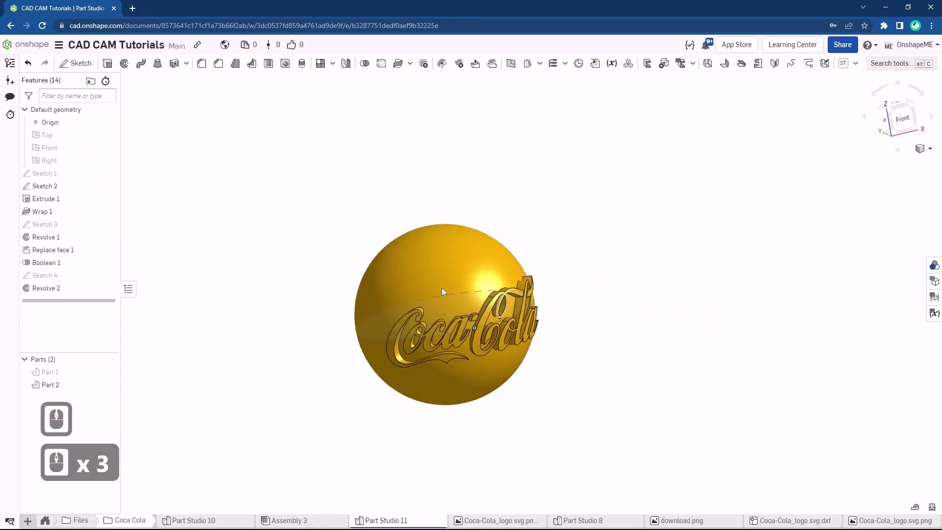
- Give the whole sphere part a red appearance
click(420, 262)
middle_click(421, 264)
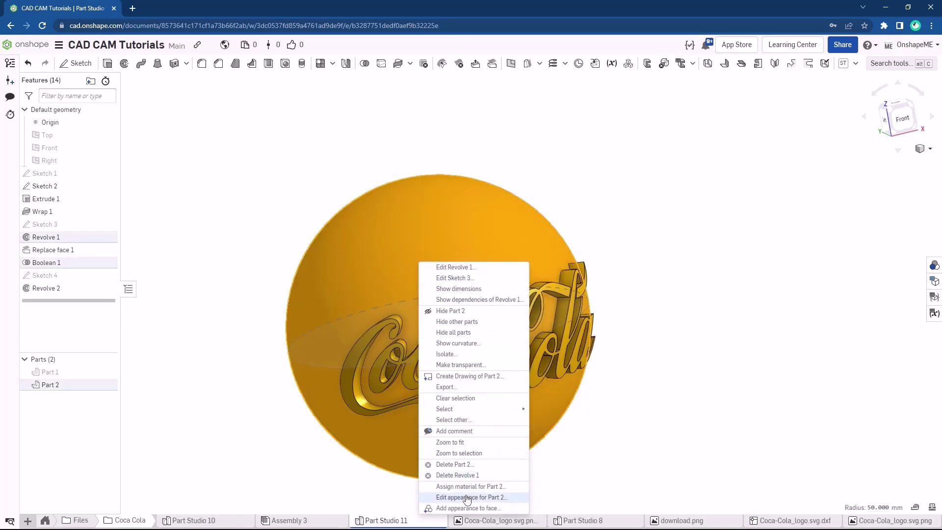
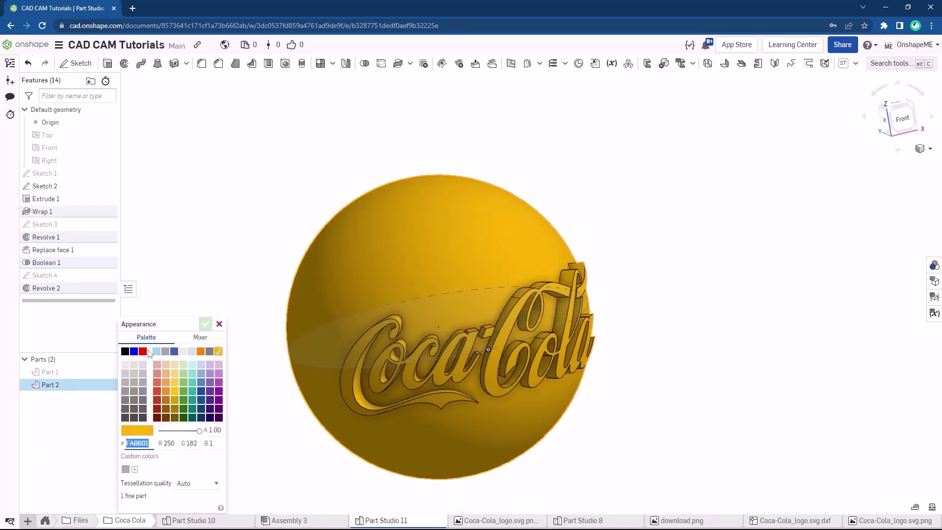
click(147, 355)
click(205, 327)
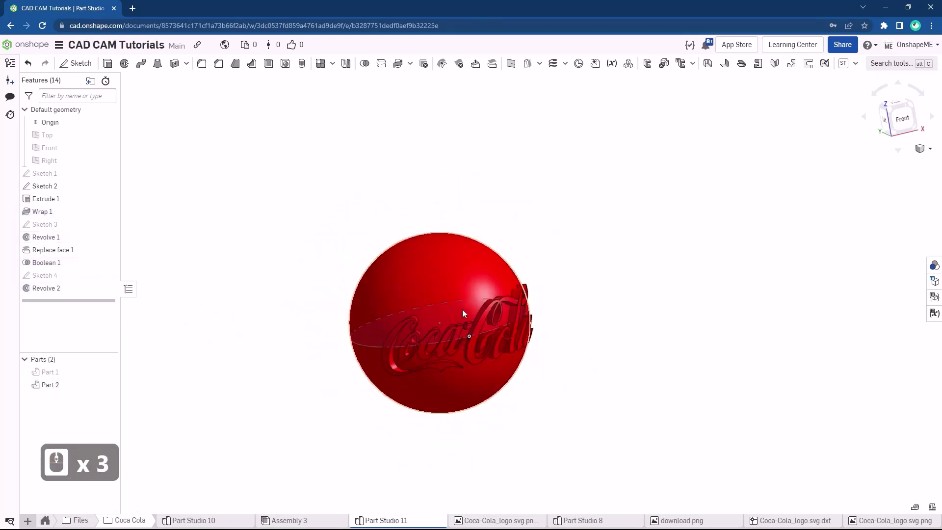
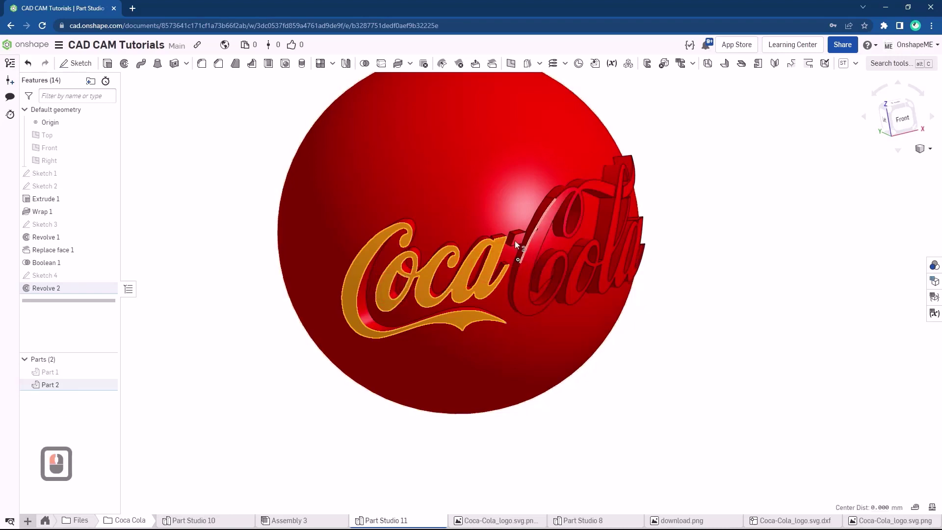
- Select the top faces of all the Coca-Cola logo letters for a face colour
click(524, 245)
click(541, 249)
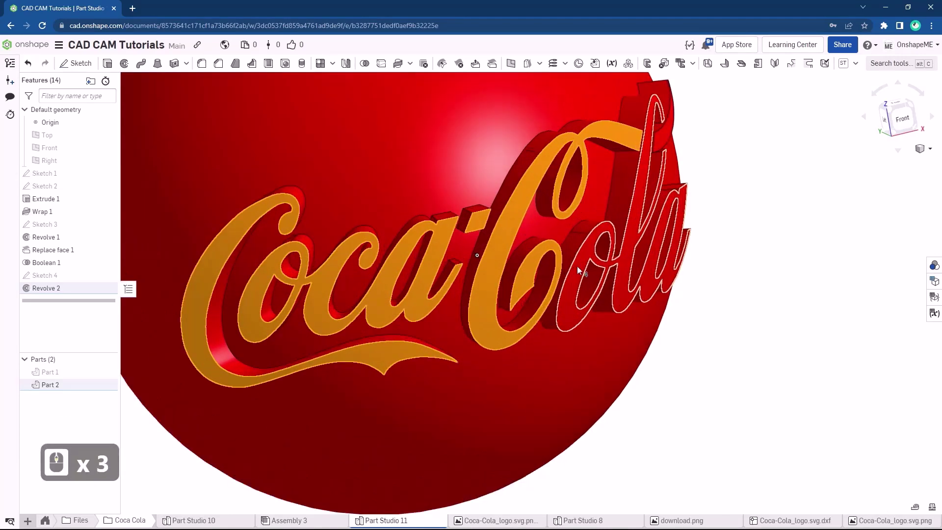
click(582, 273)
middle_click(560, 260)
click(672, 186)
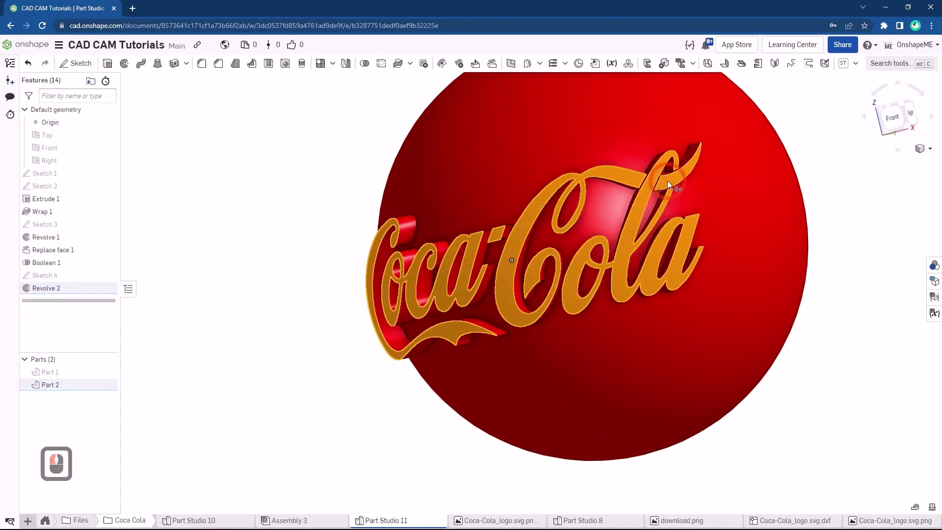
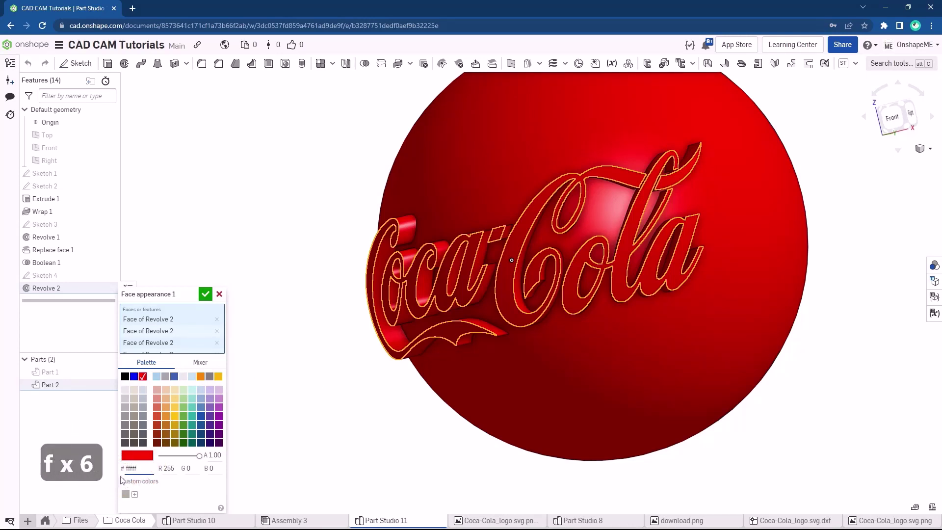
- Colour the selected letter top faces white in Face appearance
key(f)
click(208, 293)
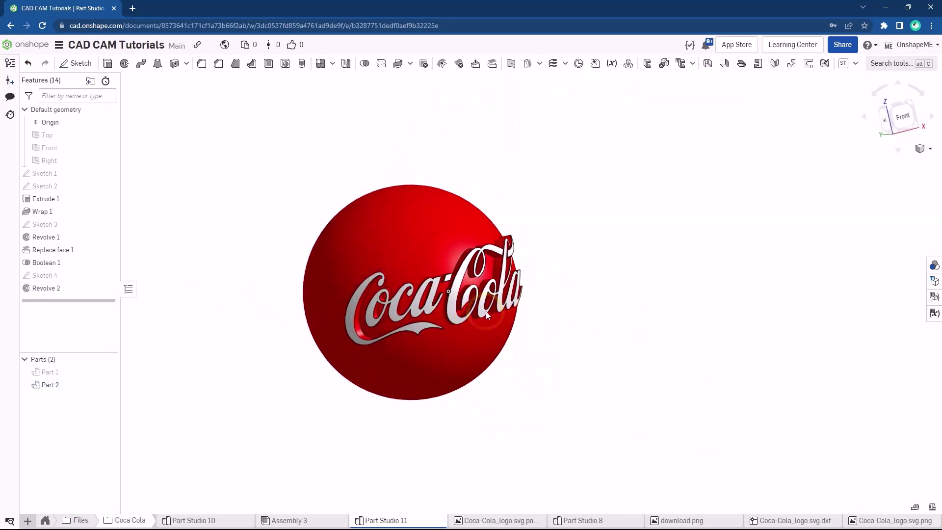
middle_click(449, 321)
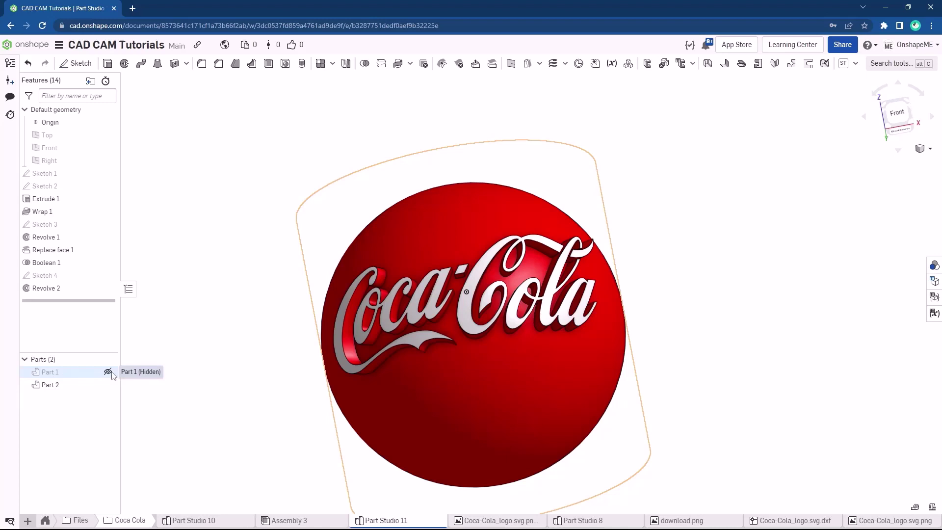
- Unhide the leftover cylinder Part 1 and delete it, leaving only the red logo sphere
click(110, 374)
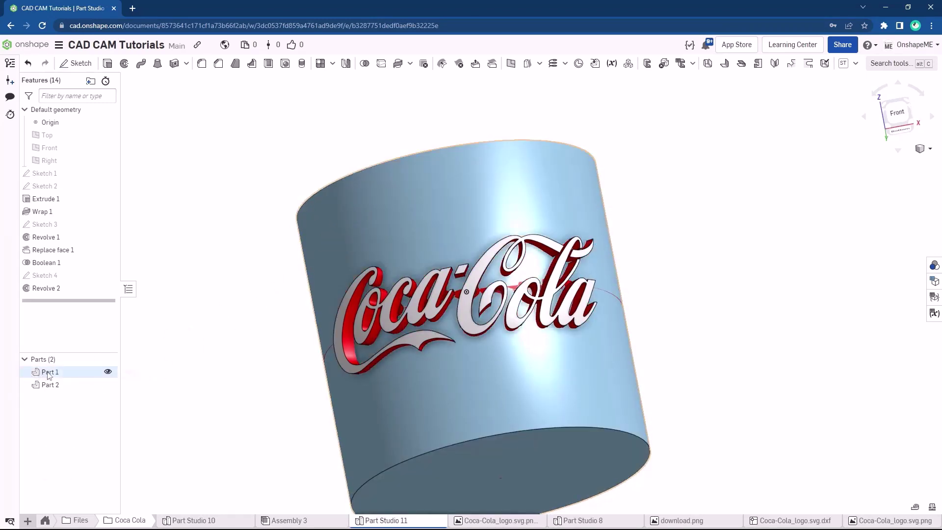
right_click(50, 375)
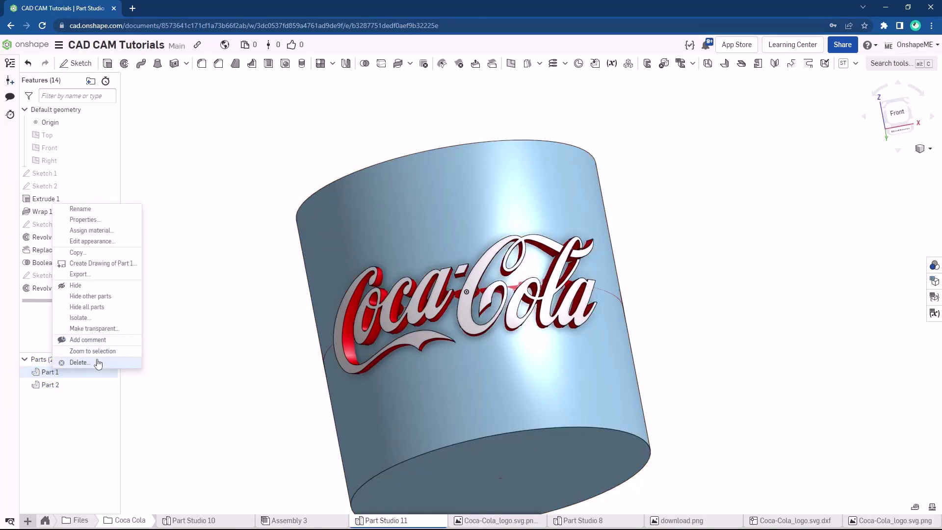
click(93, 367)
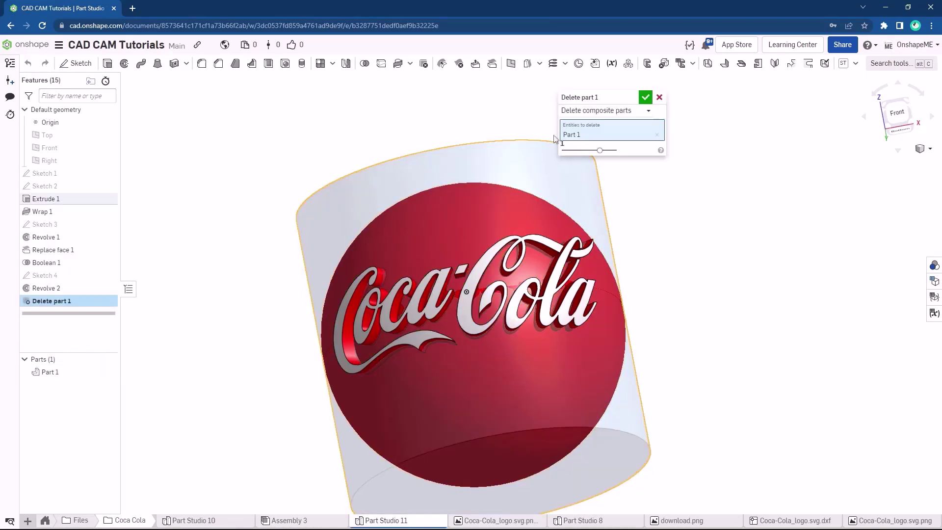
click(651, 100)
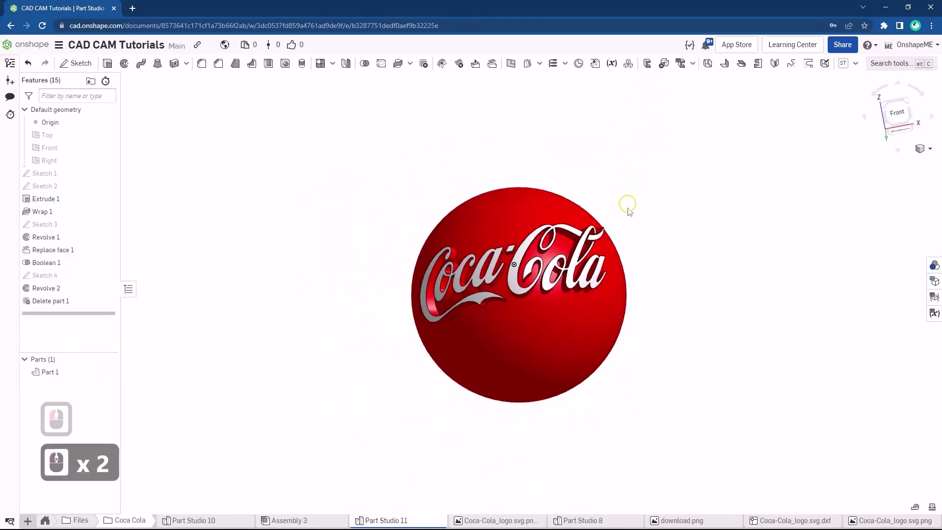
drag(618, 216, 627, 240)
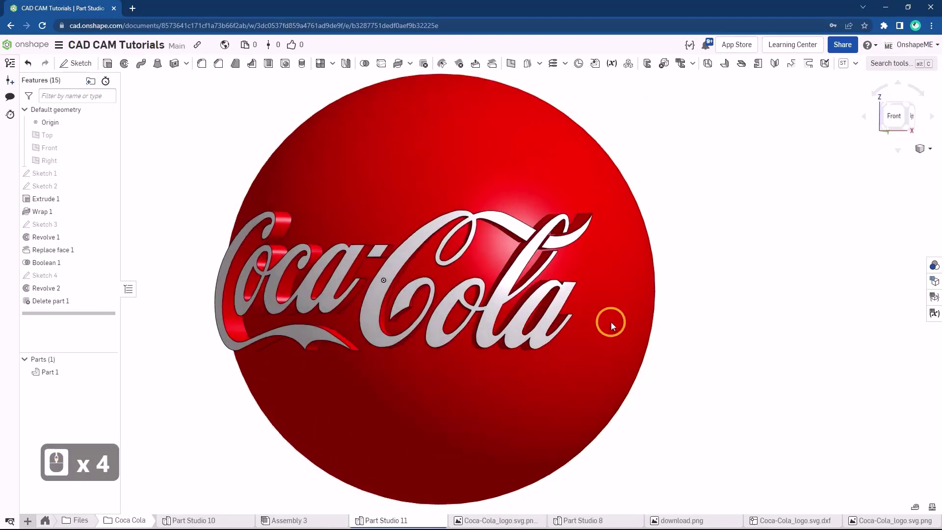